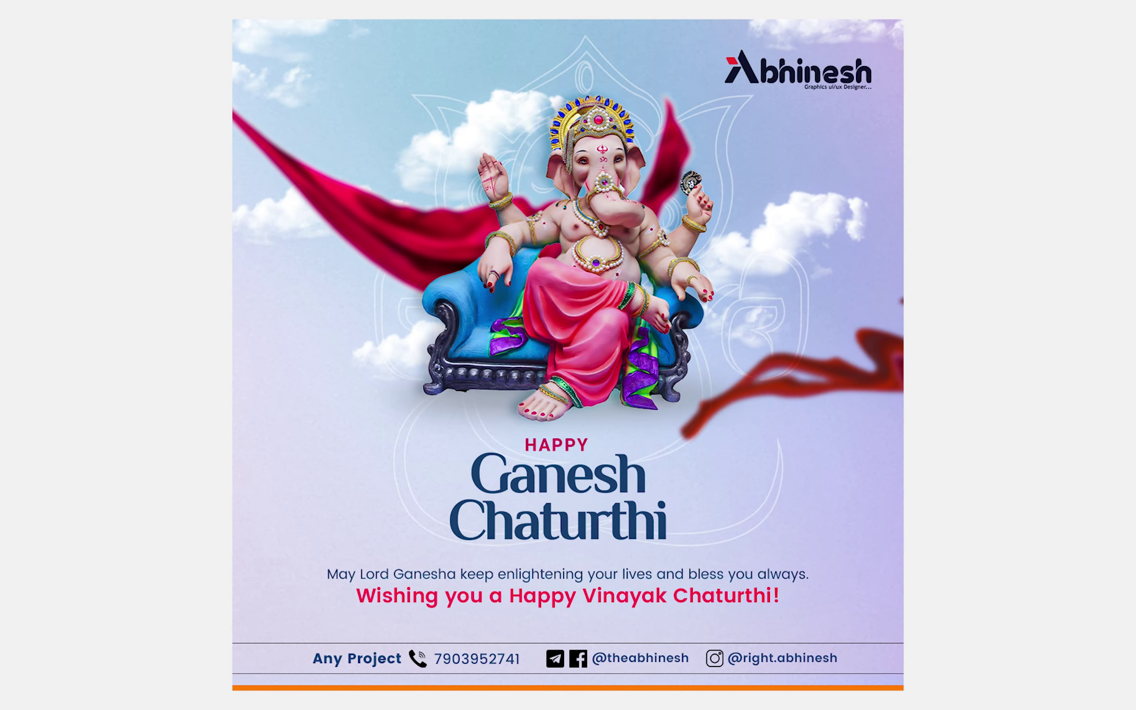
# Create a new 1080 × 1080 px document with a white Layer 0.
pyautogui.press('alt+Num_Lock')
pyautogui.scroll(-3)
pyautogui.scroll(3)
pyautogui.scroll(-3)
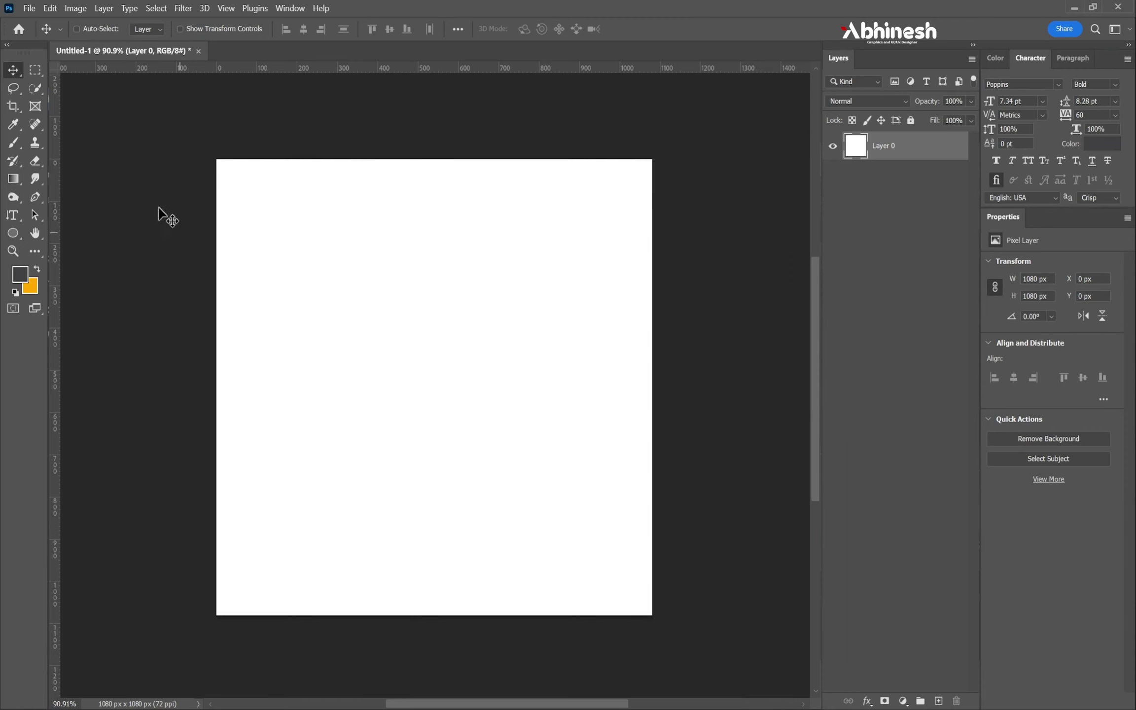
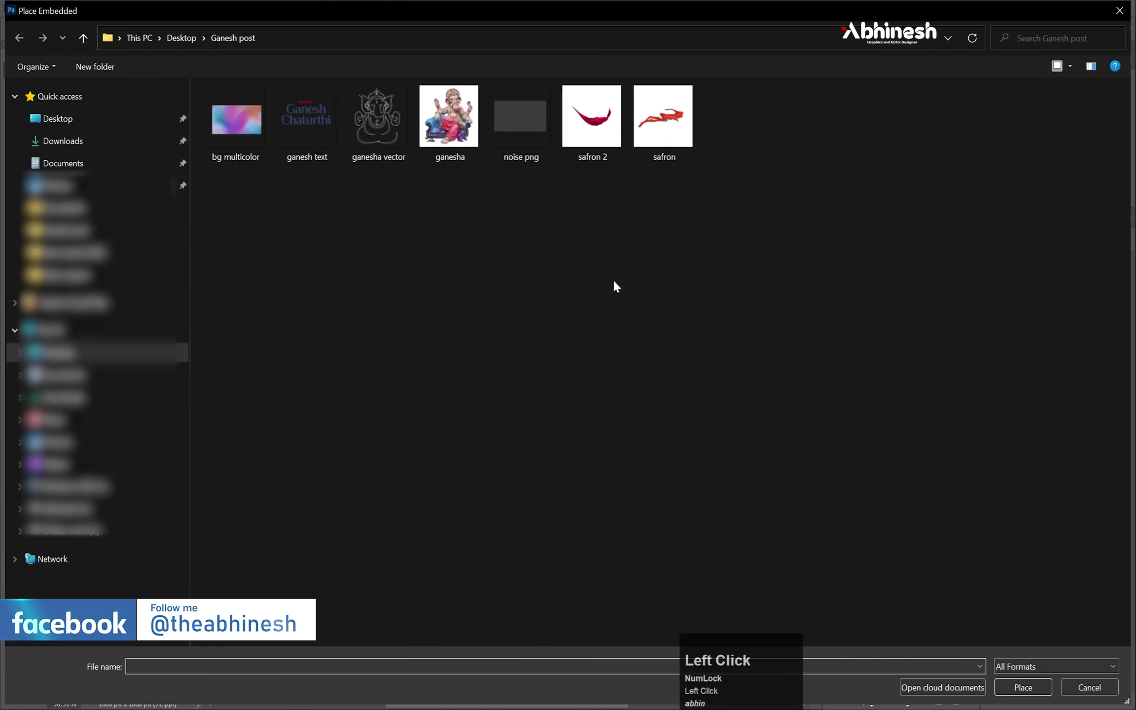
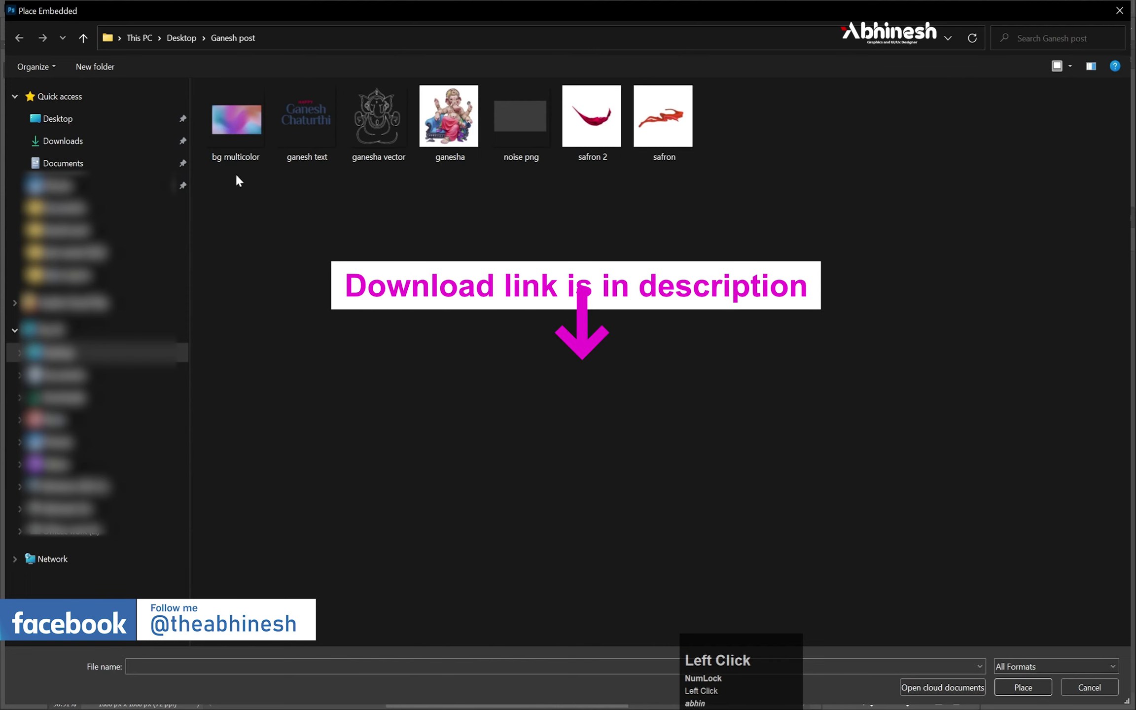
# Place 'bg multicolor' to fill the canvas, fade it to 47% opacity and lock the layer.
pyautogui.click(238, 121)
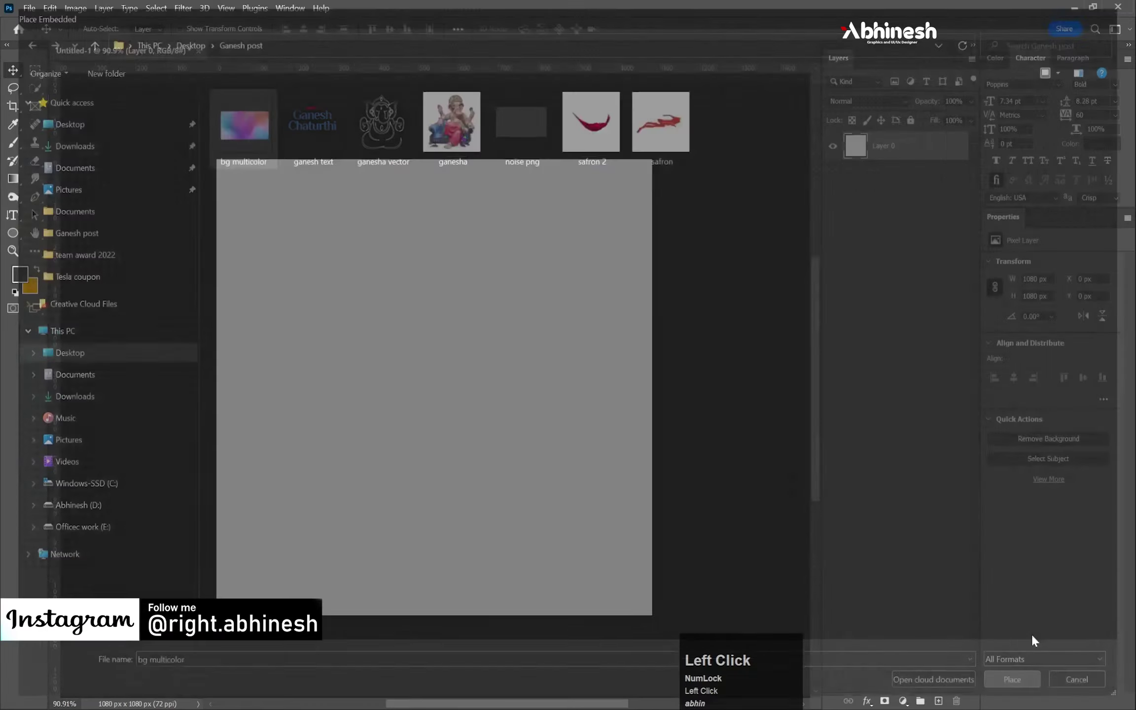
pyautogui.press('Return')
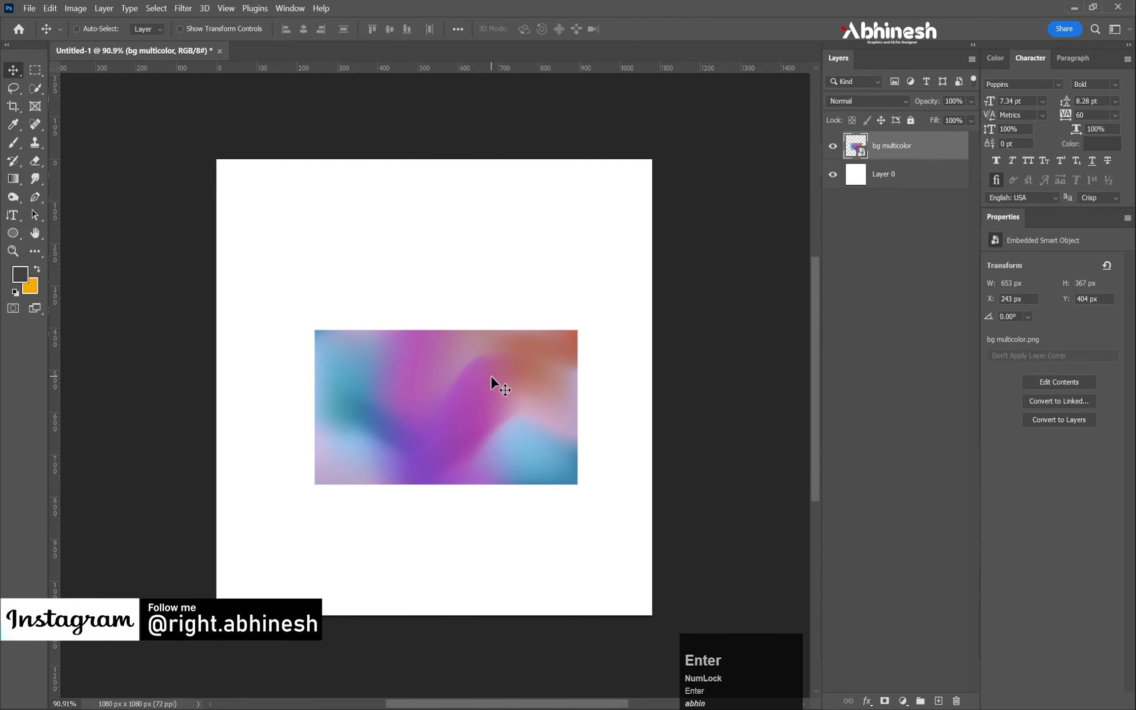
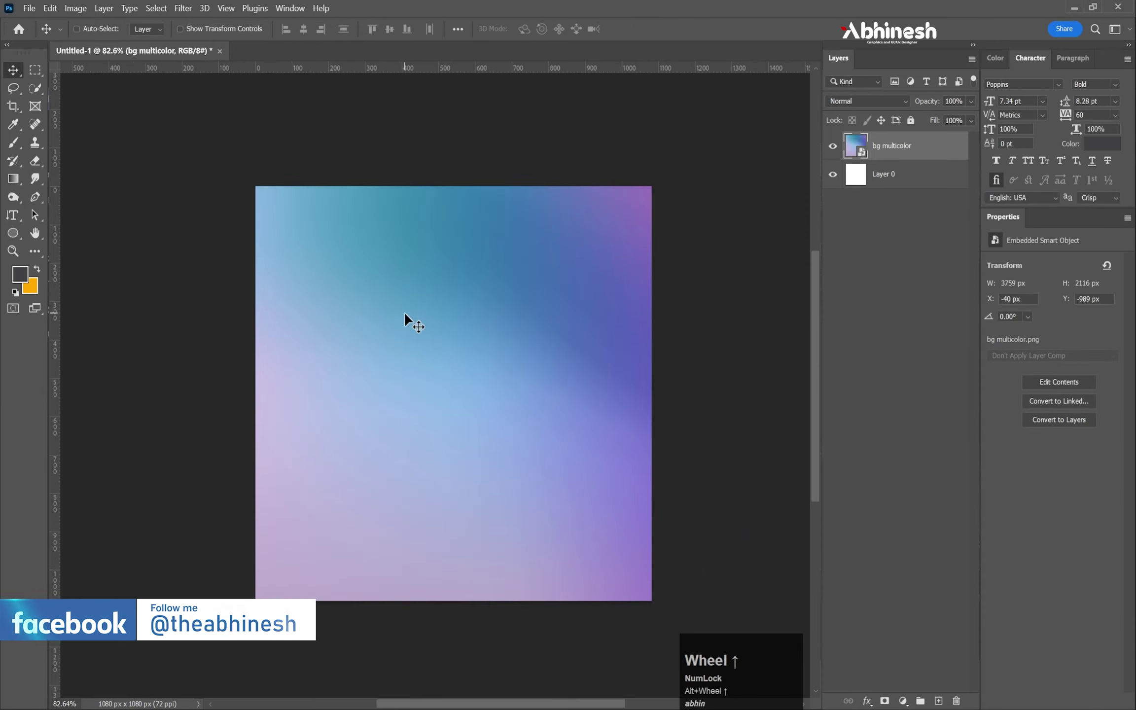
pyautogui.scroll(3)
pyautogui.moveTo(947, 126); pyautogui.dragTo(930, 226)
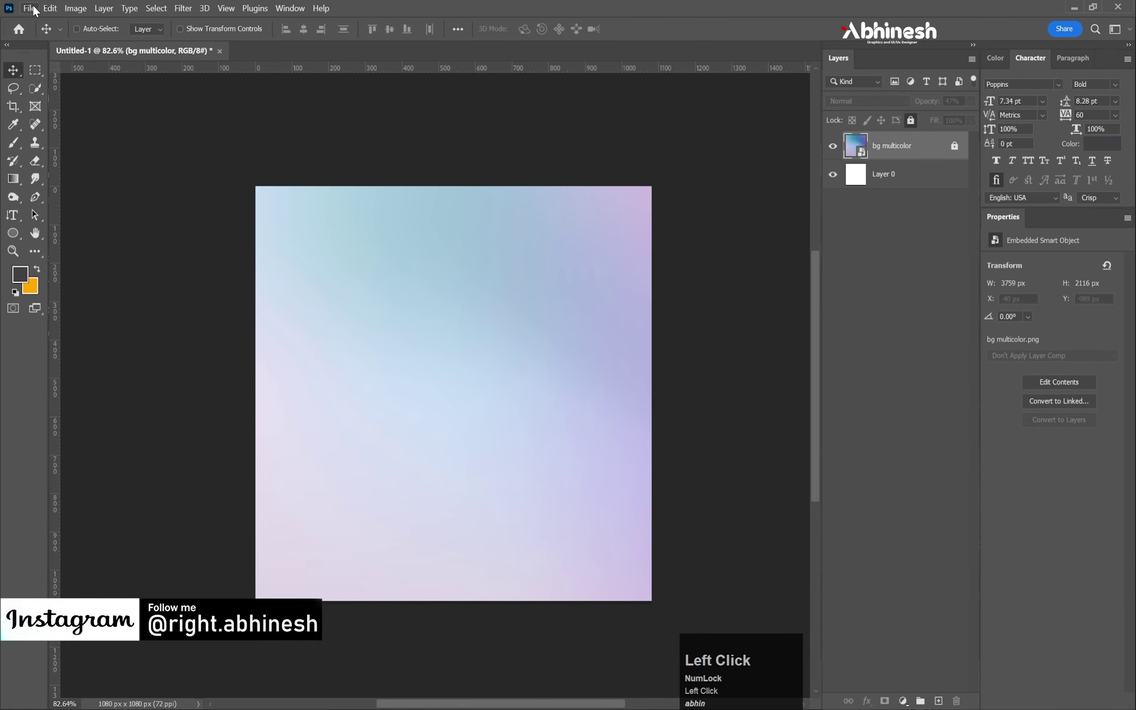
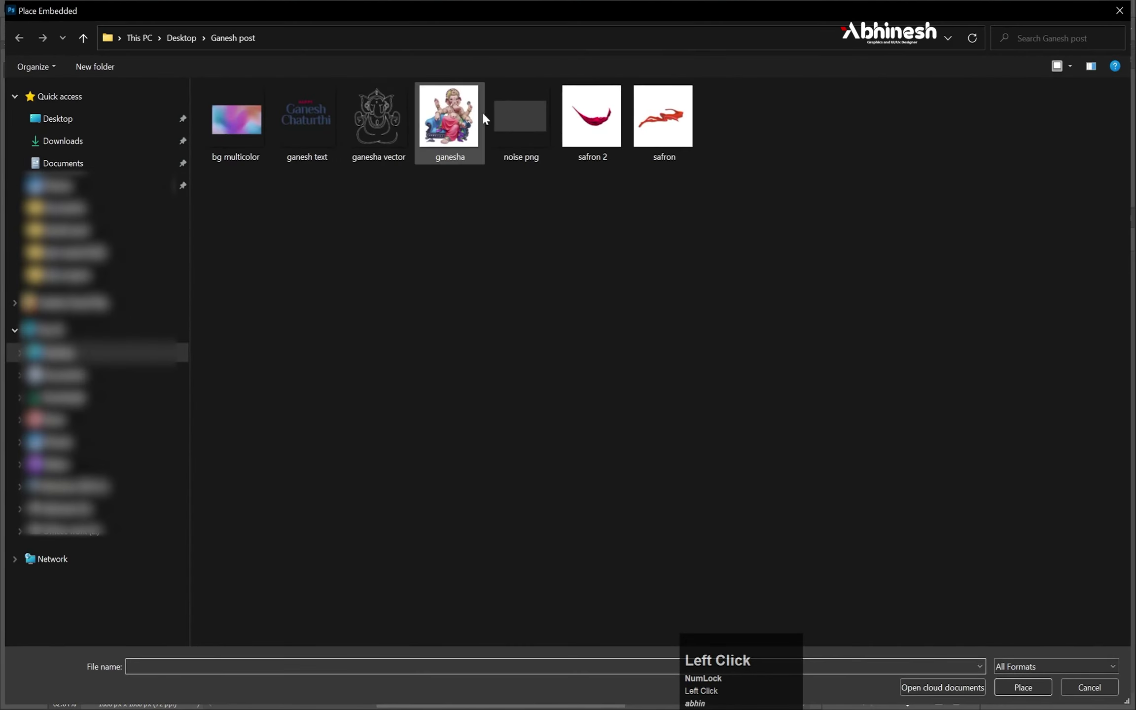
# Place 'noise png' as a Multiply layer at 21% opacity, stretched over the whole canvas.
pyautogui.moveTo(1030, 697); pyautogui.dragTo(339, 389)
pyautogui.press('space')
pyautogui.click(717, 403)
pyautogui.press('space')
pyautogui.click(703, 395)
pyautogui.press('space')
pyautogui.click(719, 418)
pyautogui.press('space')
pyautogui.moveTo(877, 104); pyautogui.dragTo(632, 281)
pyautogui.press('Return')
# Lock the noise texture layer.
pyautogui.scroll(-3)
pyautogui.click(911, 124)
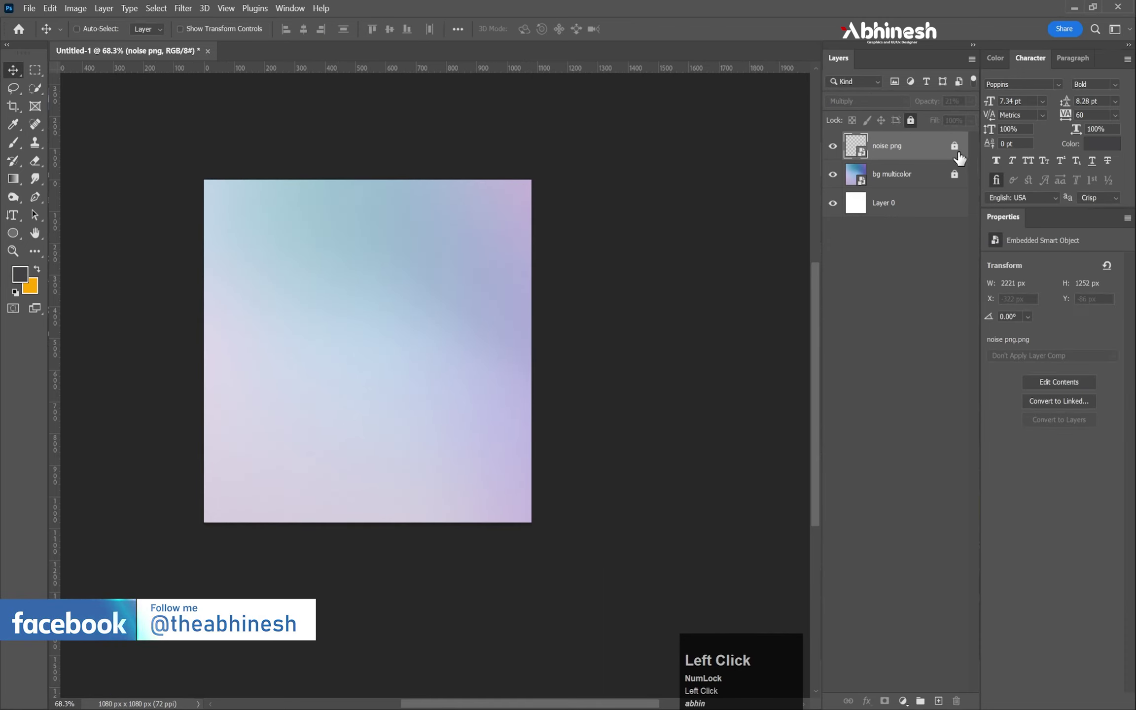
pyautogui.scroll(-3)
pyautogui.scroll(3)
pyautogui.scroll(-3)
pyautogui.press('space')
# Start Place Embedded again and select the 'ganesha' image.
pyautogui.click(312, 357)
pyautogui.scroll(3)
pyautogui.scroll(-3)
pyautogui.click(40, 16)
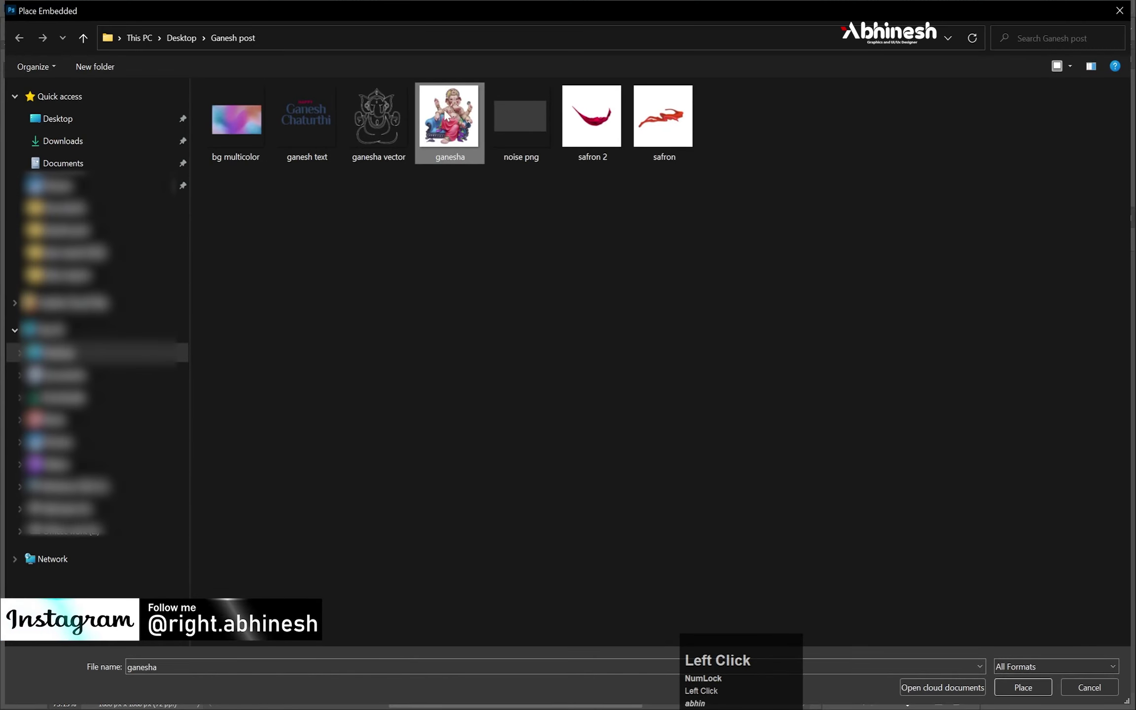
# Place 'ganesha', remove its white background via Quick Actions and begin scaling it down above centre.
pyautogui.click(1029, 695)
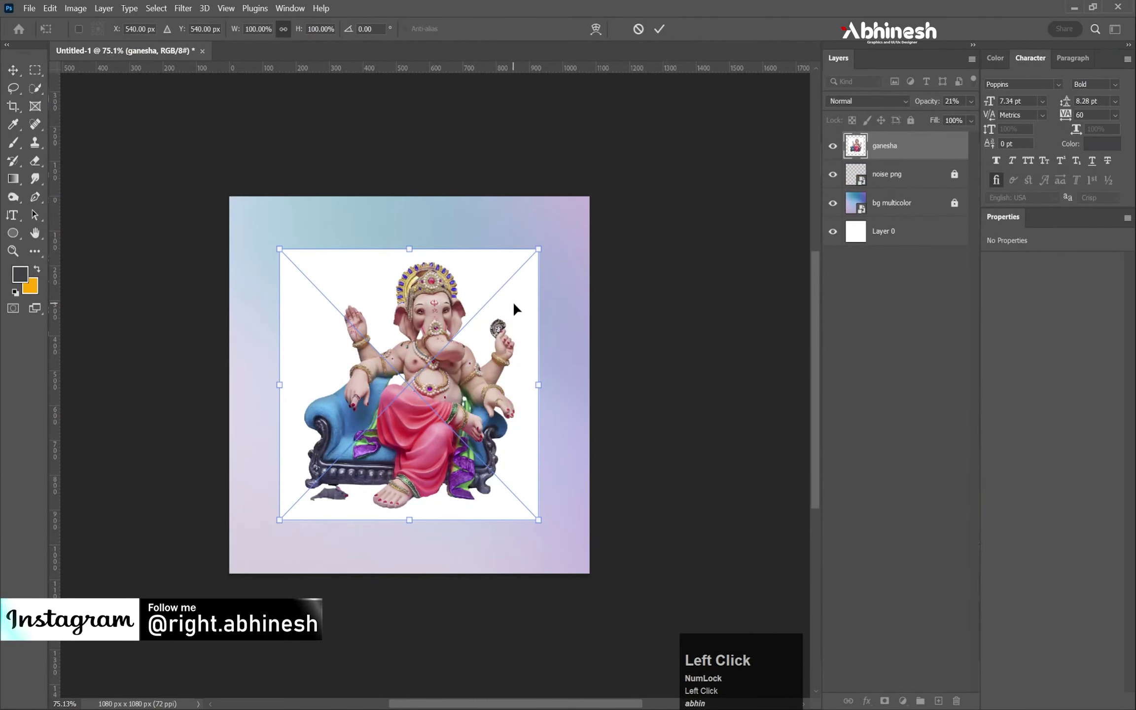
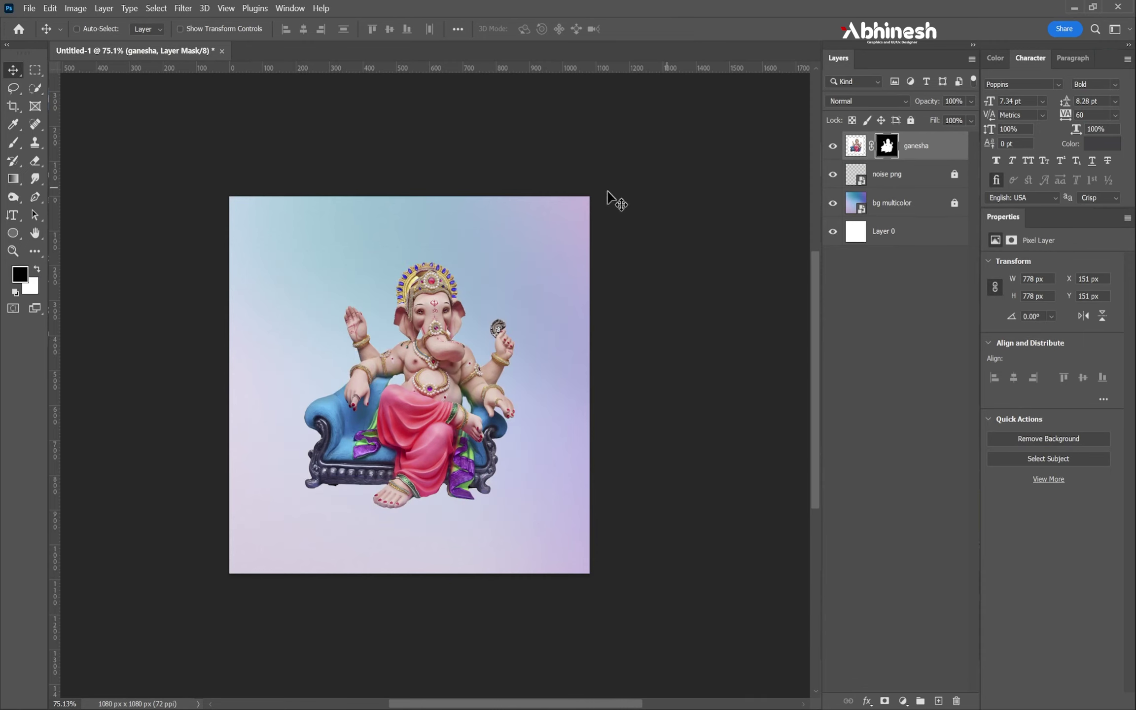
pyautogui.click(17, 72)
pyautogui.press('ctrl+t')
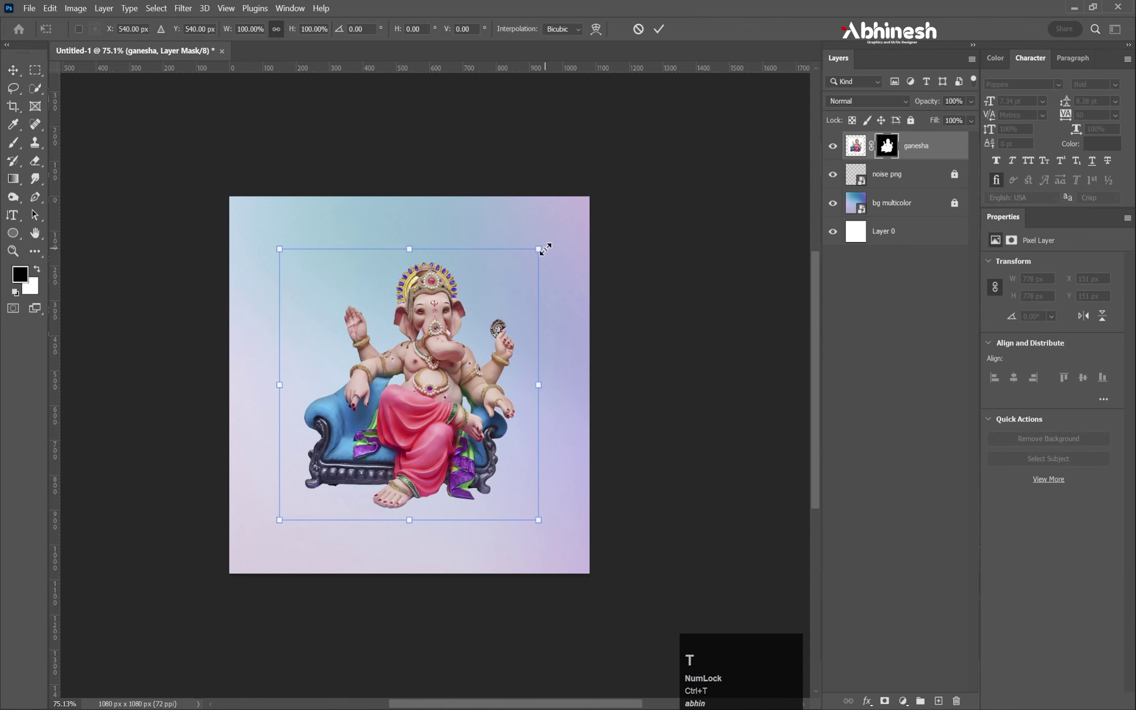
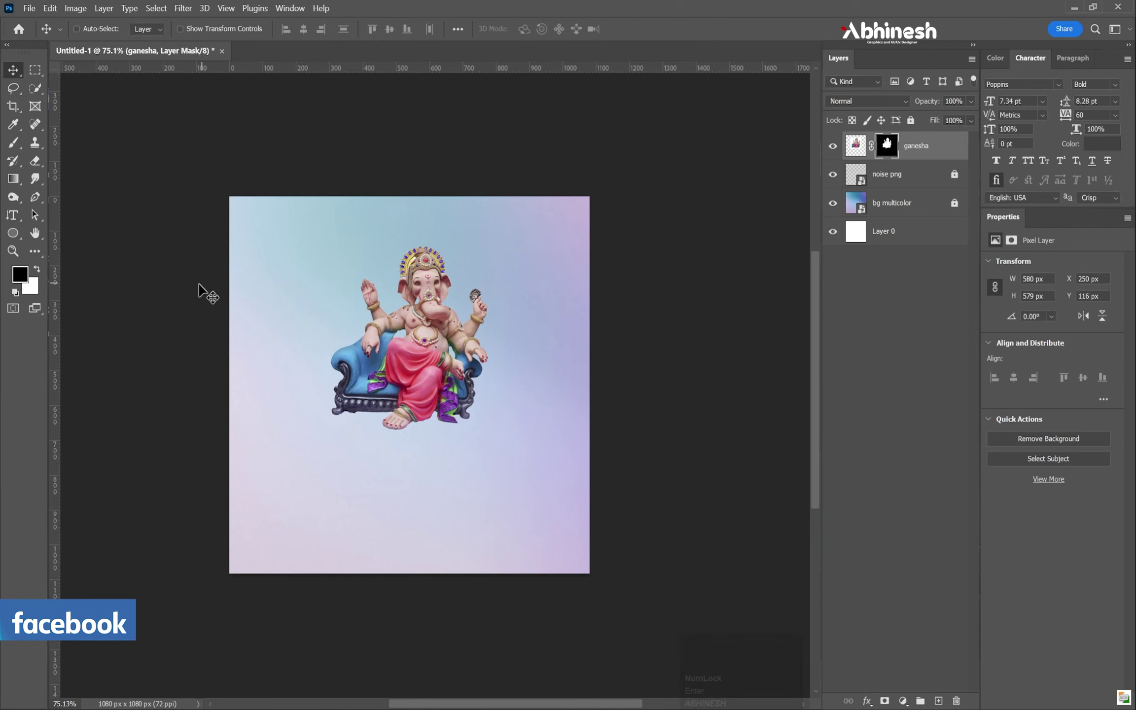
# Draw a flat dark ellipse under the idol and convert it to a Smart Object.
pyautogui.moveTo(20, 247); pyautogui.dragTo(1039, 383)
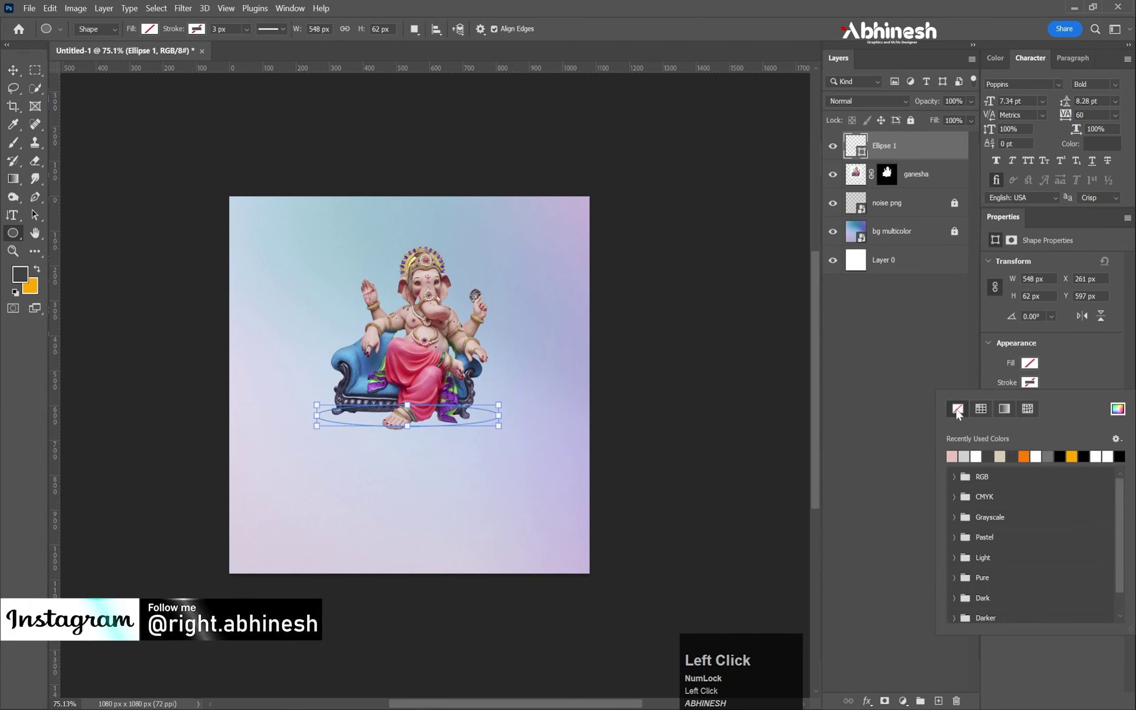
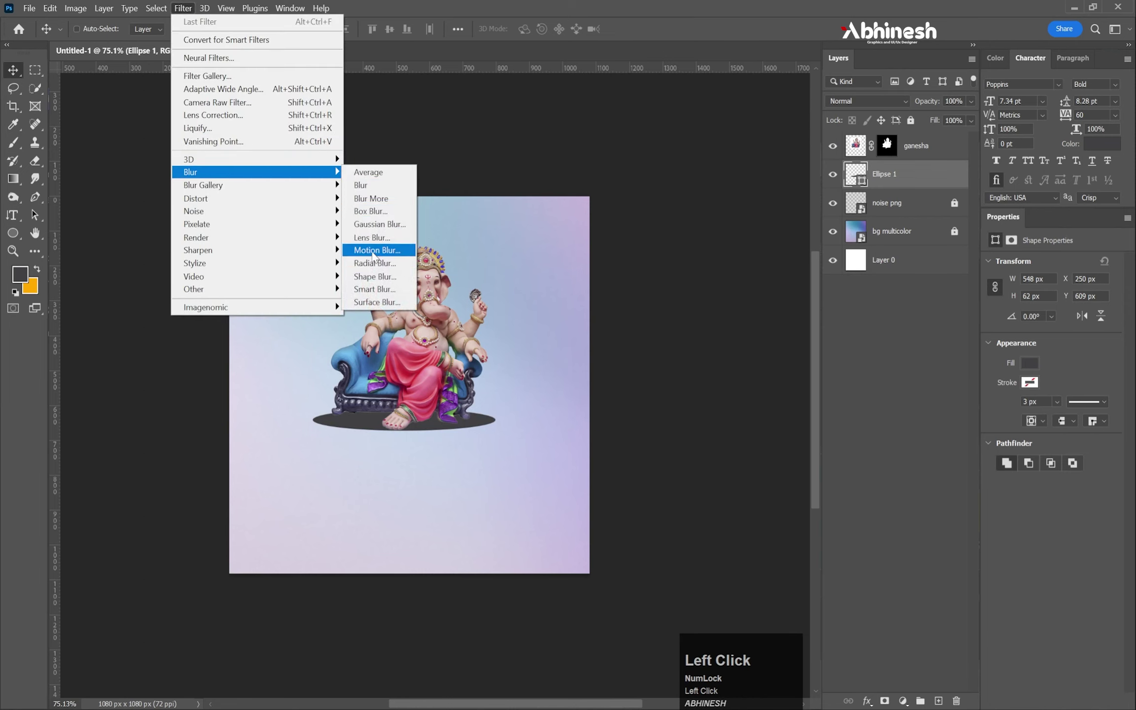
# Soften the ellipse into a shadow with Motion Blur and Gaussian Blur.
pyautogui.click(385, 253)
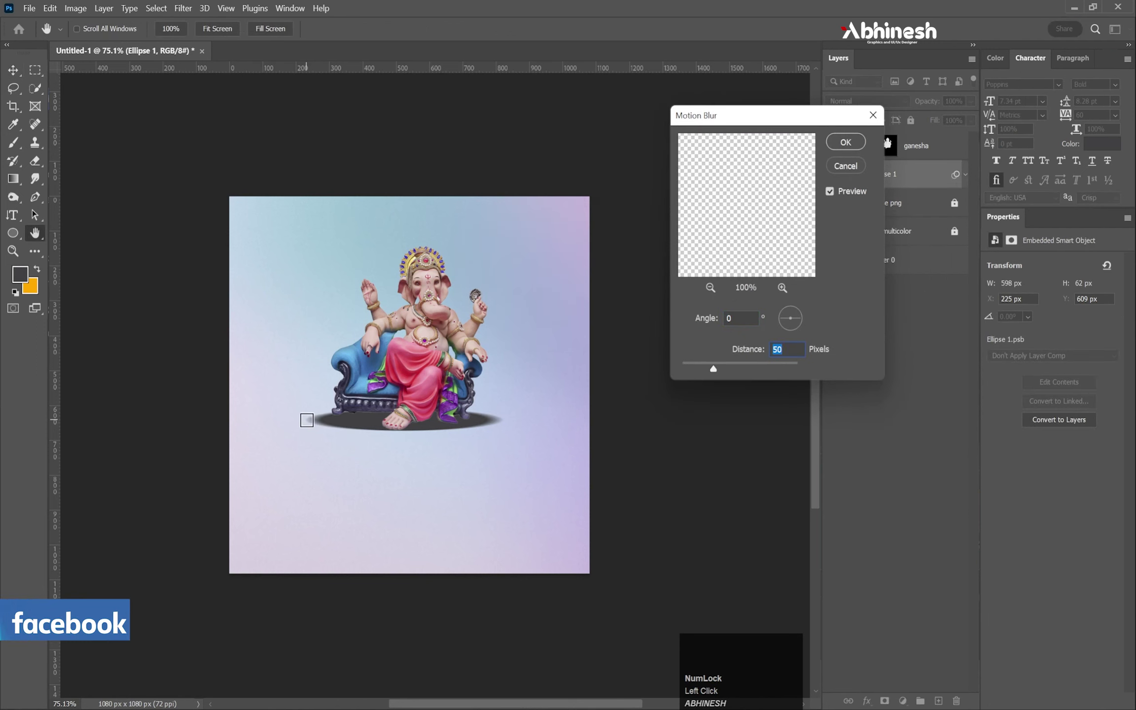
pyautogui.click(863, 147)
pyautogui.moveTo(861, 148); pyautogui.dragTo(1078, 293)
# Tint the shadow with a grey Colour Overlay.
pyautogui.scroll(-3)
pyautogui.scroll(3)
pyautogui.scroll(-3)
pyautogui.scroll(3)
pyautogui.scroll(3)
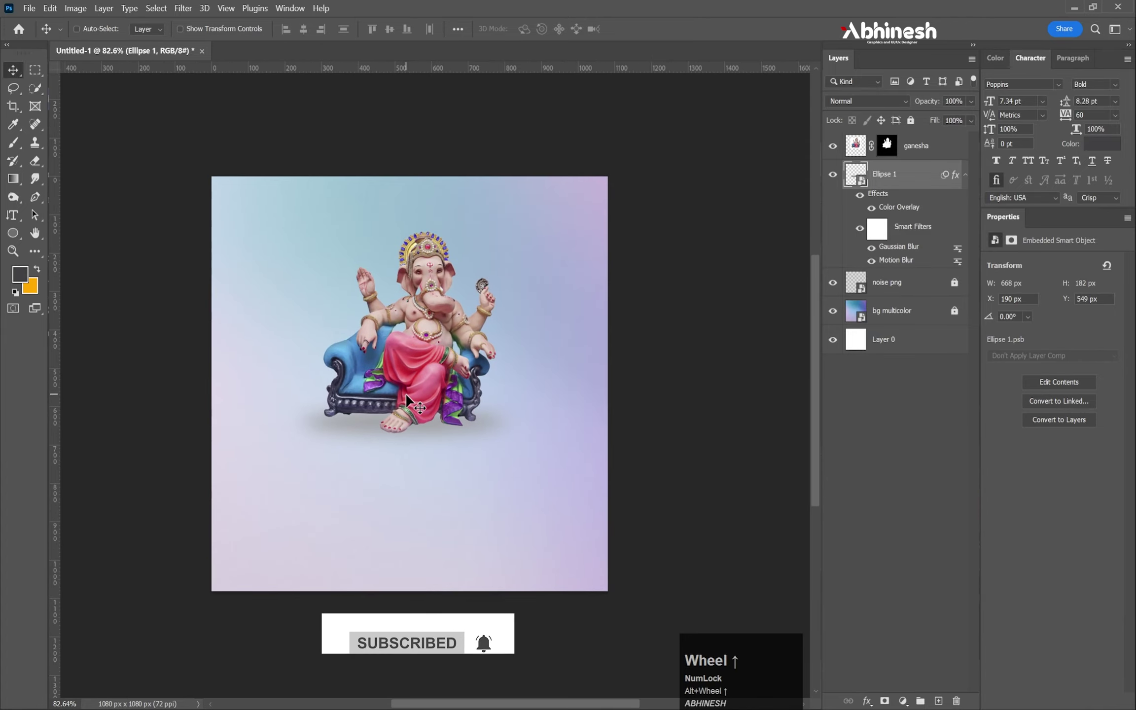
# Place 'safron 2' and rasterize it into an editable pixel layer.
pyautogui.click(35, 12)
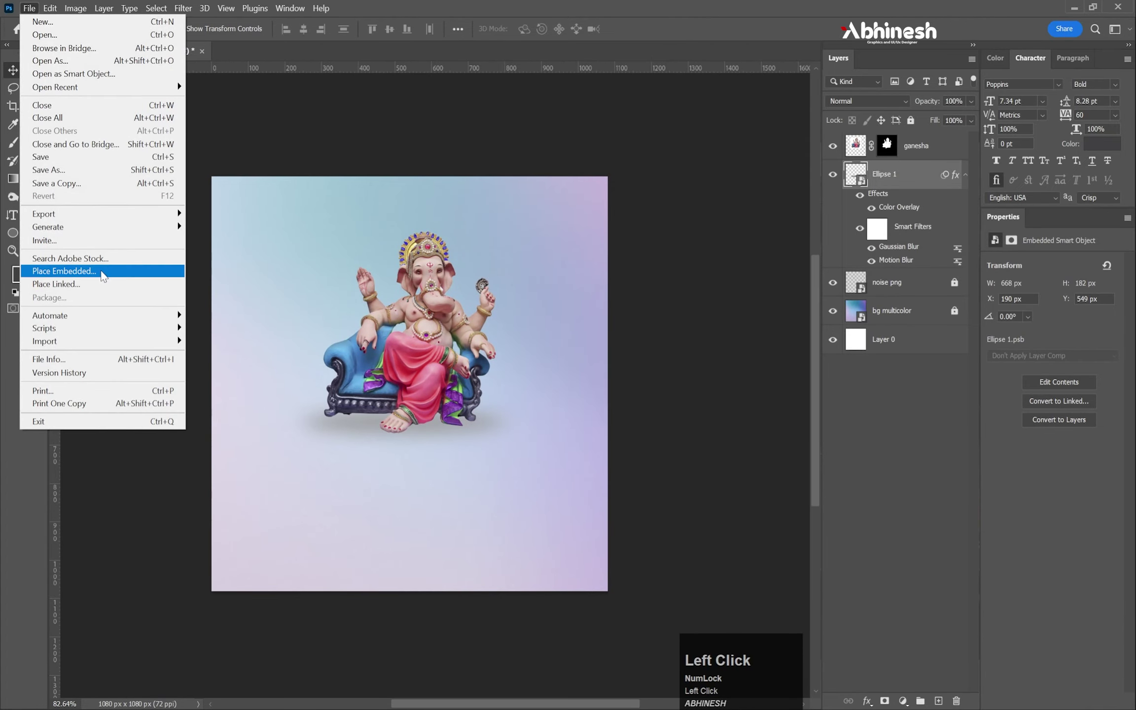
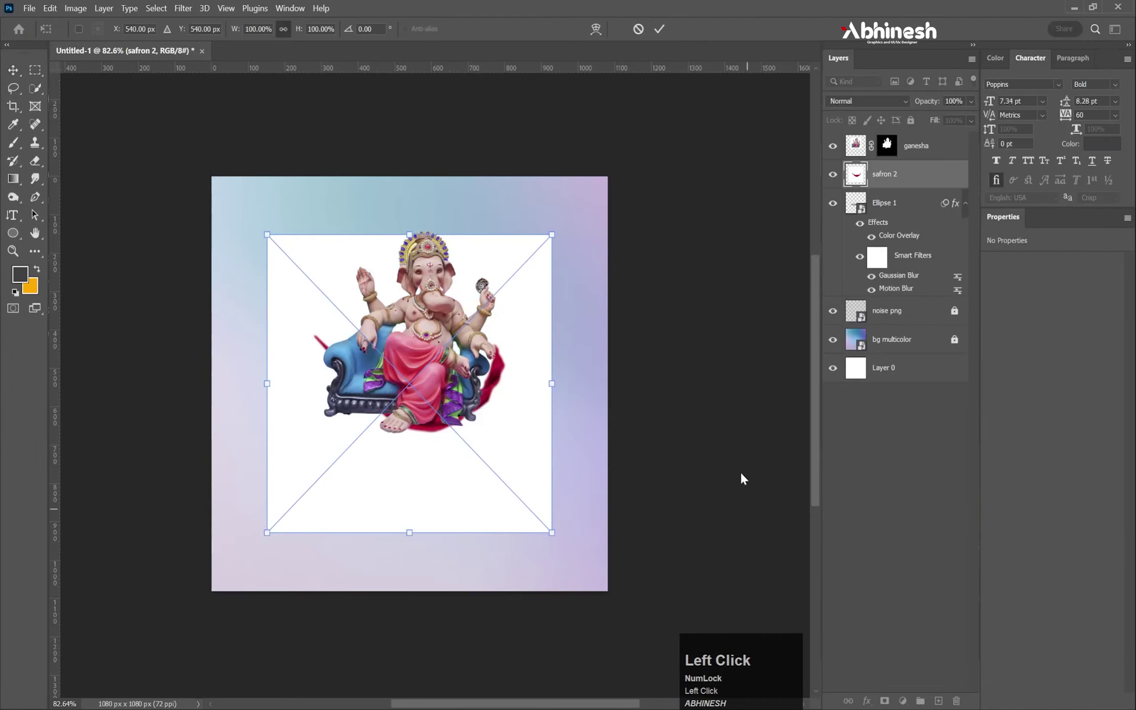
pyautogui.press('Return')
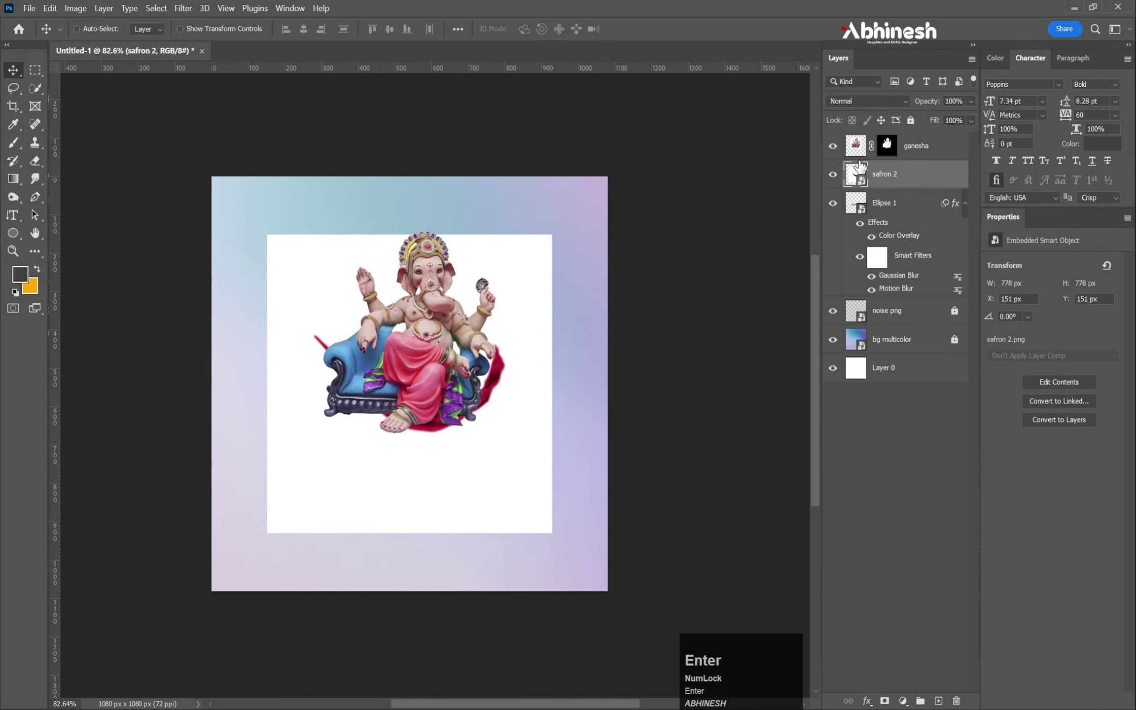
pyautogui.rightClick(893, 174)
pyautogui.click(931, 358)
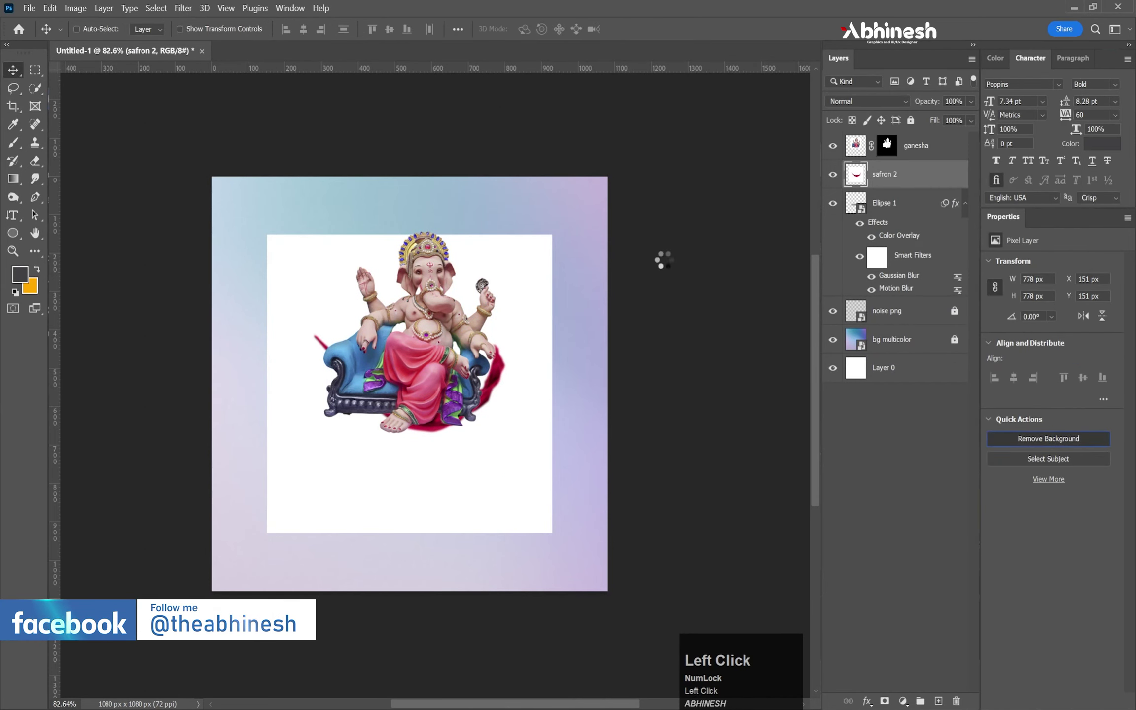
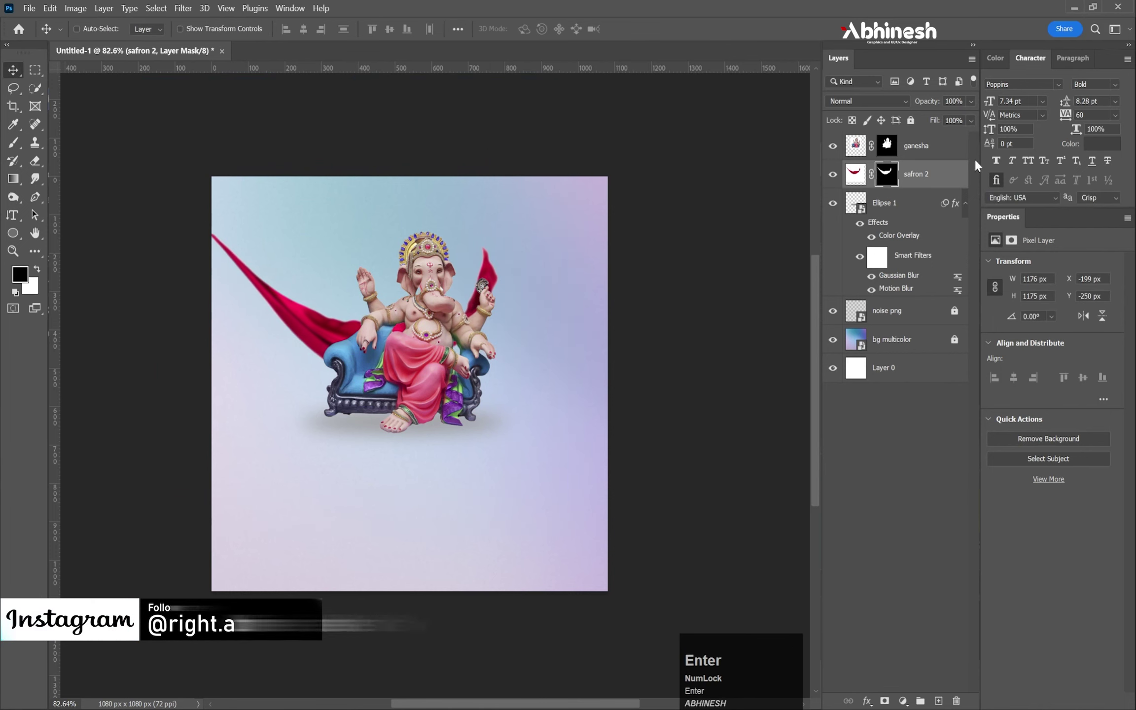
# Remove the cloth's background, scale it behind the idol from the left edge and apply Gaussian Blur.
pyautogui.click(864, 178)
pyautogui.press('ctrl+r')
pyautogui.press('ctrl+t')
pyautogui.moveTo(601, 40); pyautogui.dragTo(525, 264)
pyautogui.press('Return')
pyautogui.click(194, 13)
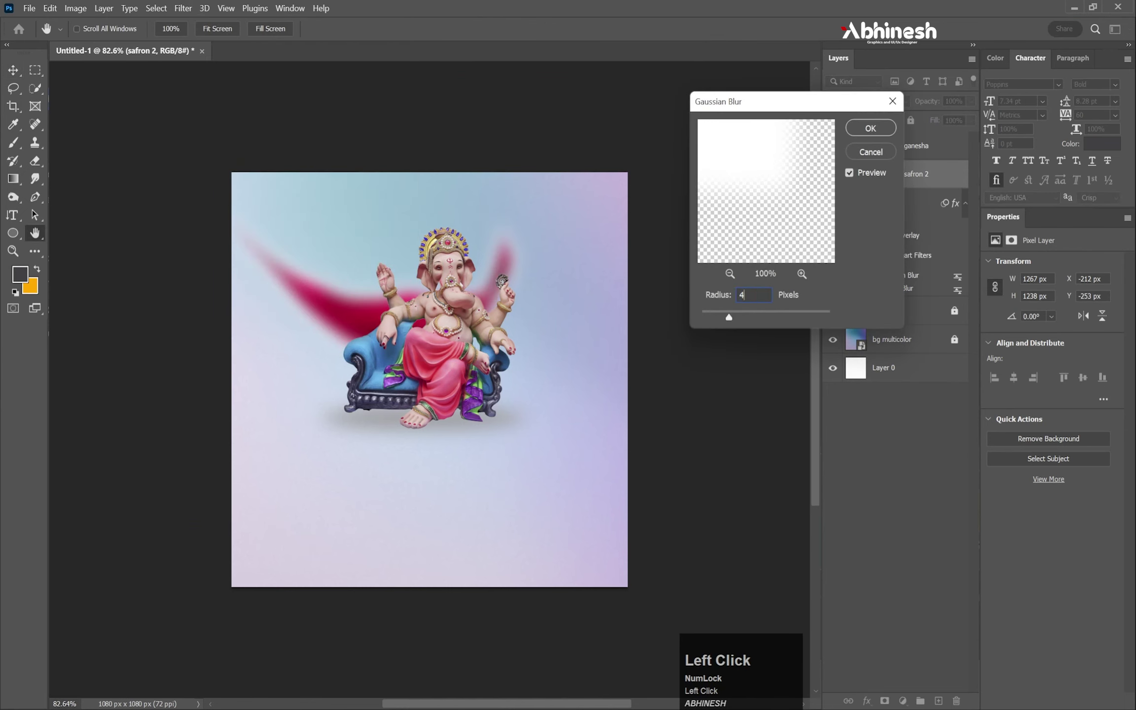
pyautogui.click(889, 133)
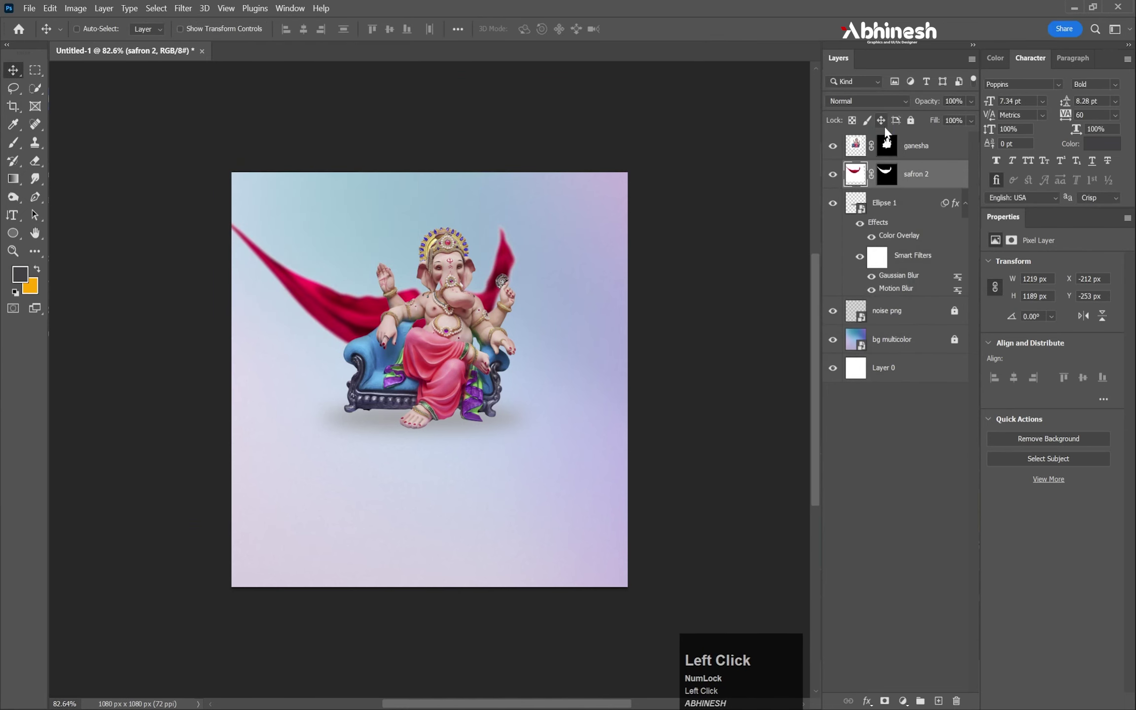
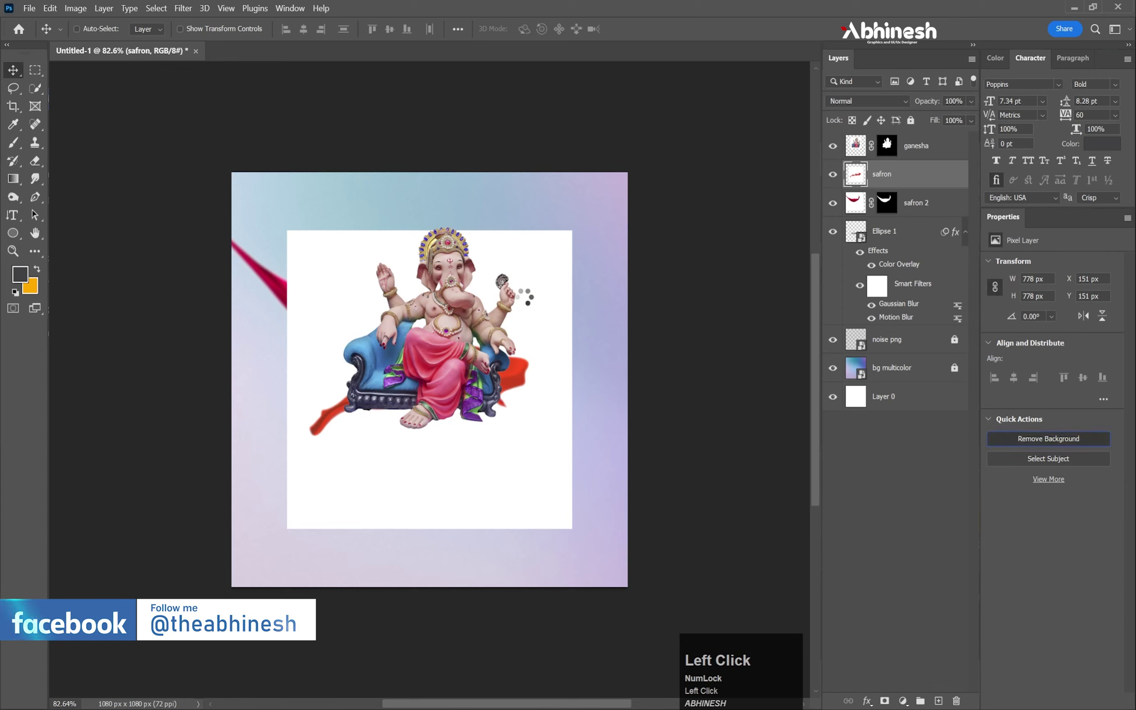
# Mask out the second cloth strand's white background, position it at the lower right and select its pixels.
pyautogui.click(418, 334)
pyautogui.press('ctrl+t')
pyautogui.moveTo(361, 418); pyautogui.dragTo(508, 399)
pyautogui.press('Return')
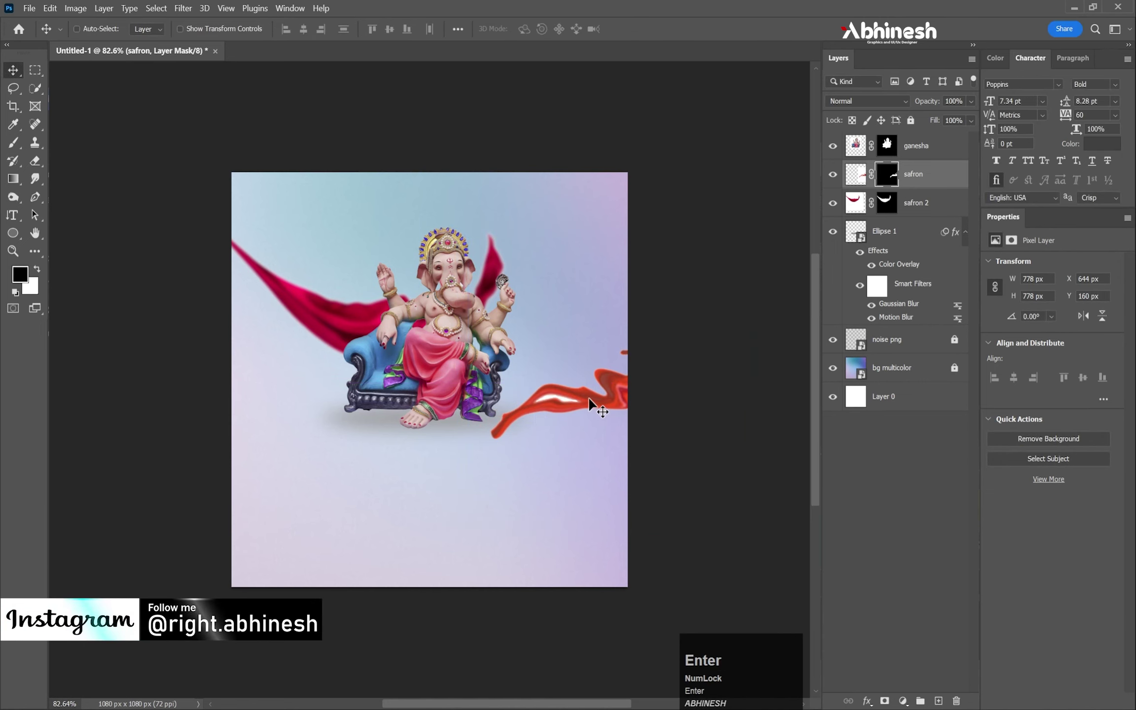
pyautogui.click(857, 182)
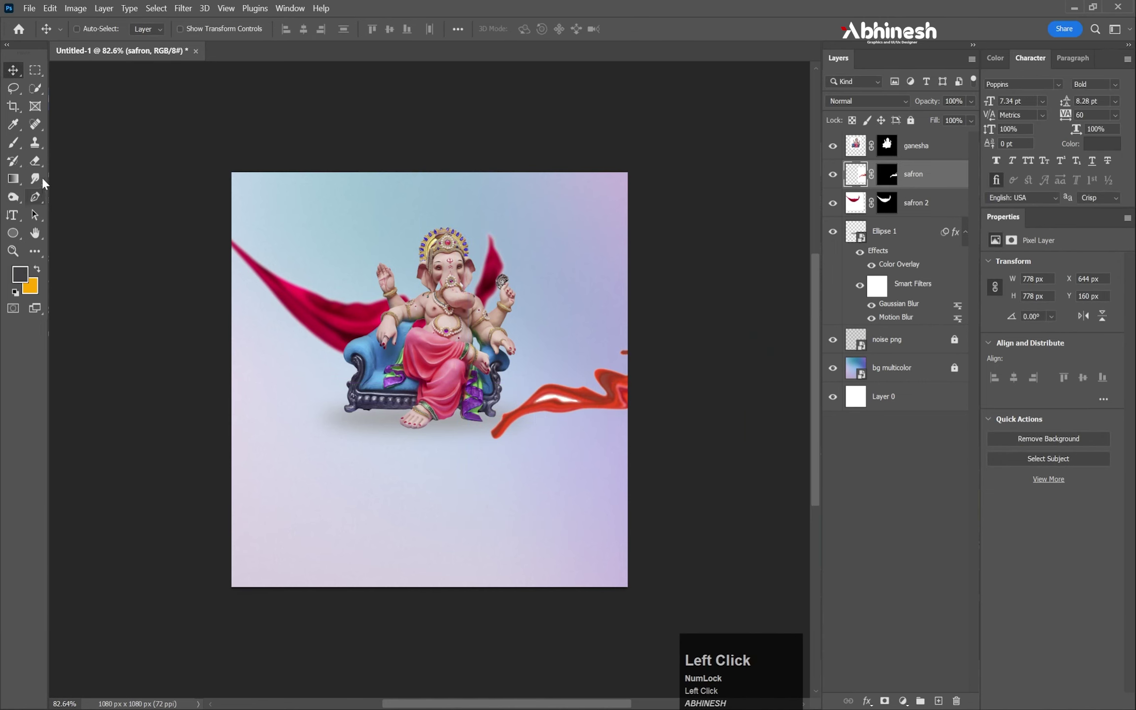
pyautogui.scroll(3)
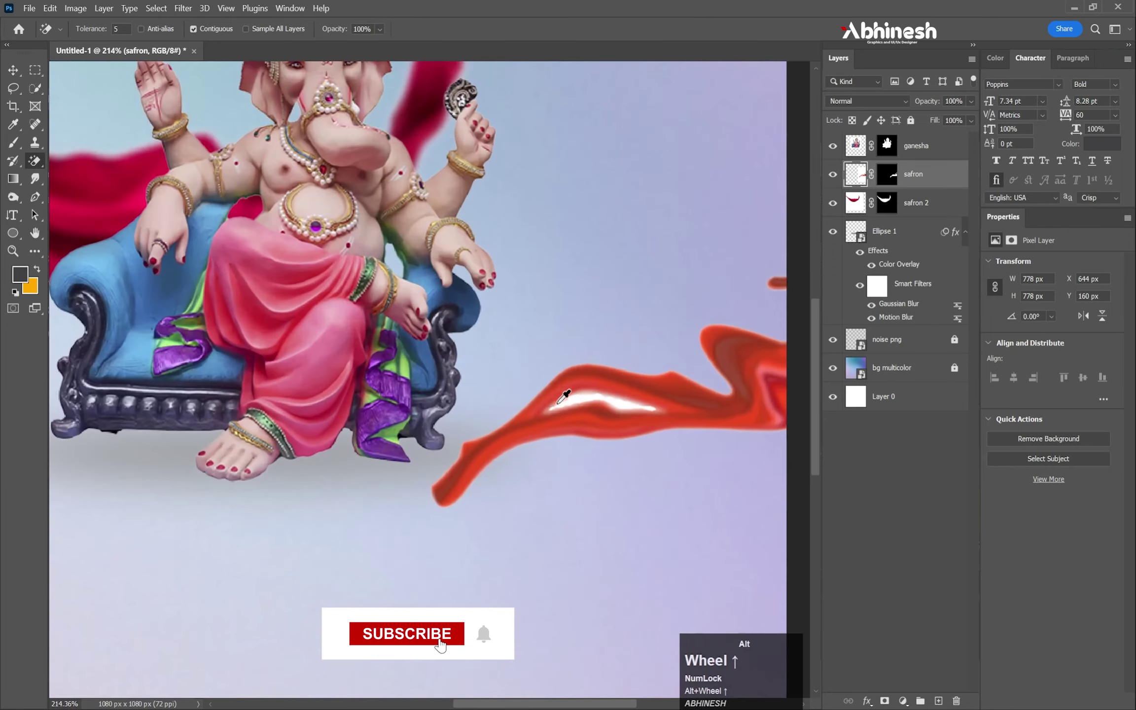
pyautogui.click(440, 648)
pyautogui.scroll(-3)
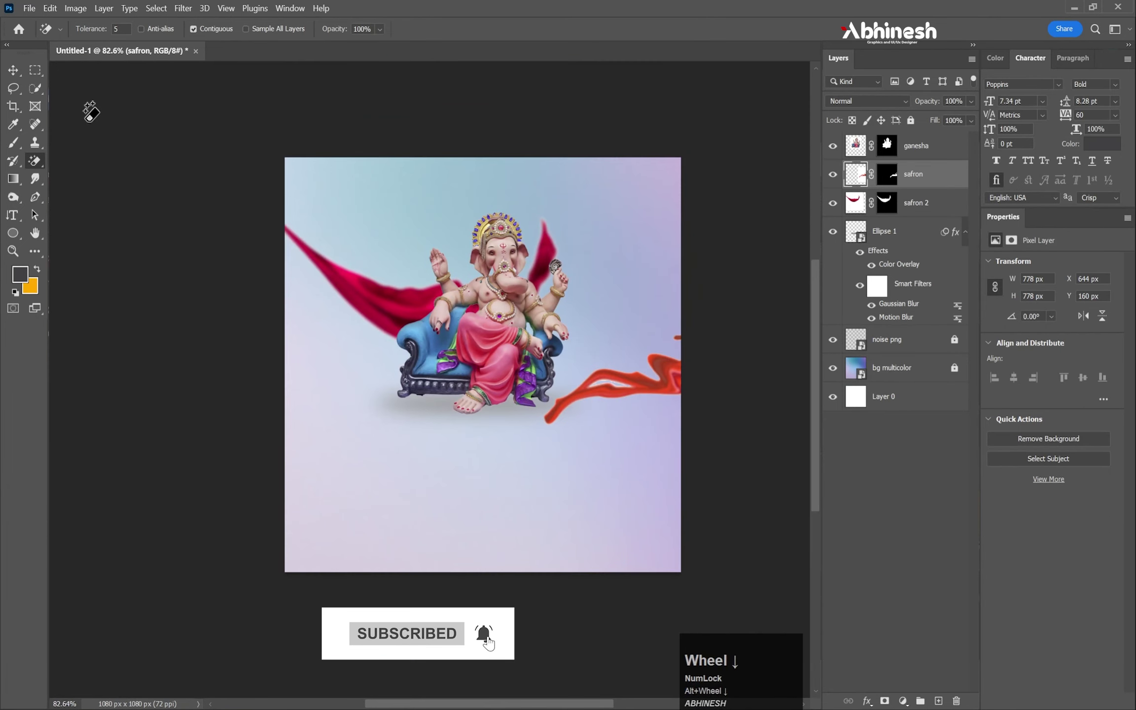
# Try layer blend modes on the cloth and settle on Multiply so it reads as a deeper red.
pyautogui.click(16, 79)
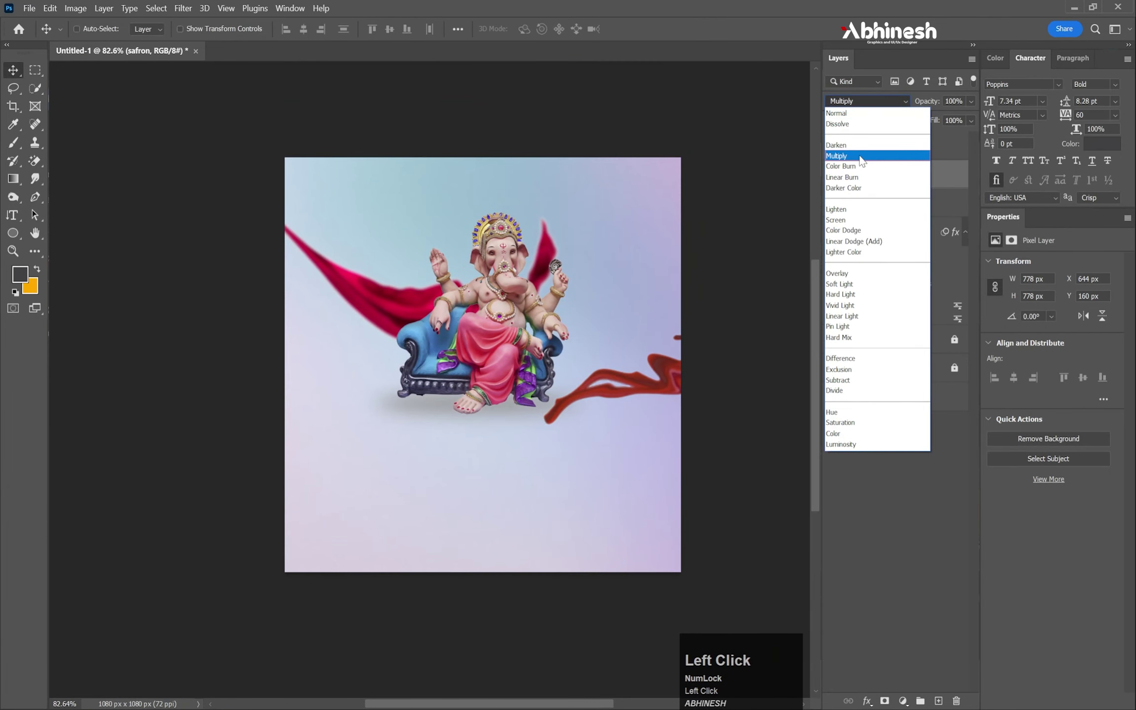
pyautogui.scroll(-3)
pyautogui.scroll(3)
pyautogui.click(597, 115)
pyautogui.press('space')
pyautogui.click(653, 126)
pyautogui.press('space')
pyautogui.scroll(-3)
pyautogui.click(19, 78)
pyautogui.scroll(-3)
pyautogui.scroll(3)
pyautogui.click(928, 310)
pyautogui.scroll(-3)
pyautogui.click(655, 292)
pyautogui.scroll(-3)
pyautogui.click(30, 75)
pyautogui.scroll(-3)
pyautogui.scroll(3)
pyautogui.scroll(-3)
pyautogui.click(437, 386)
pyautogui.press('space')
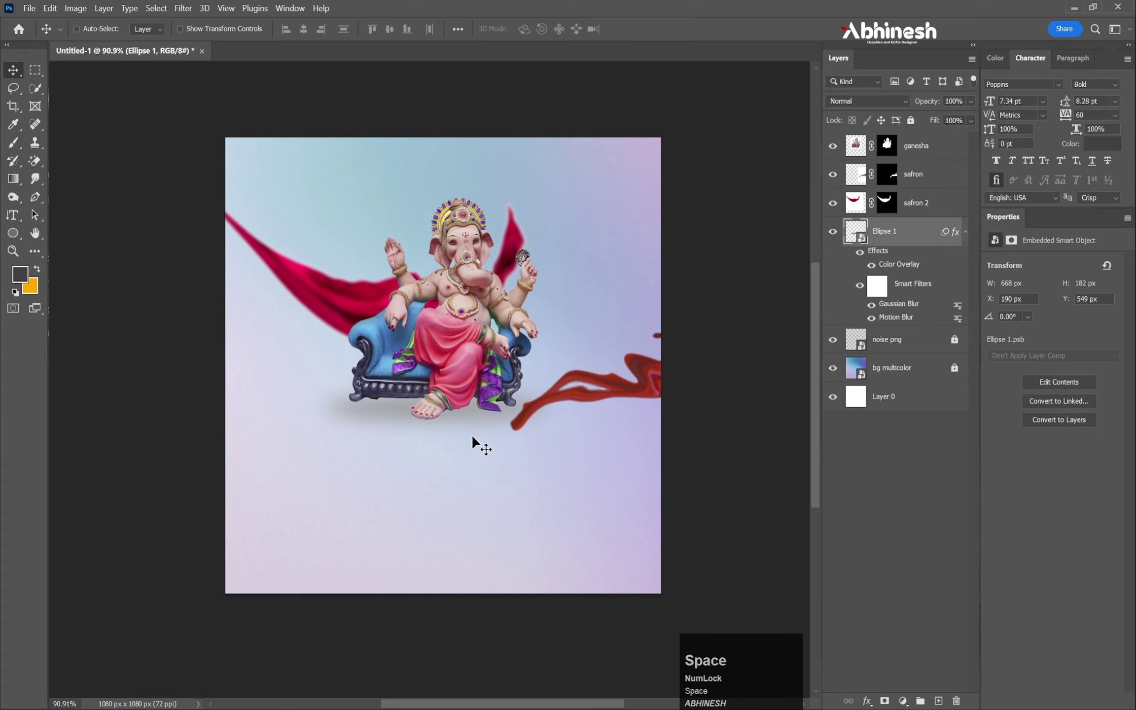
# Place 'ganesh text' as the title below the Ganesha idol.
pyautogui.click(35, 9)
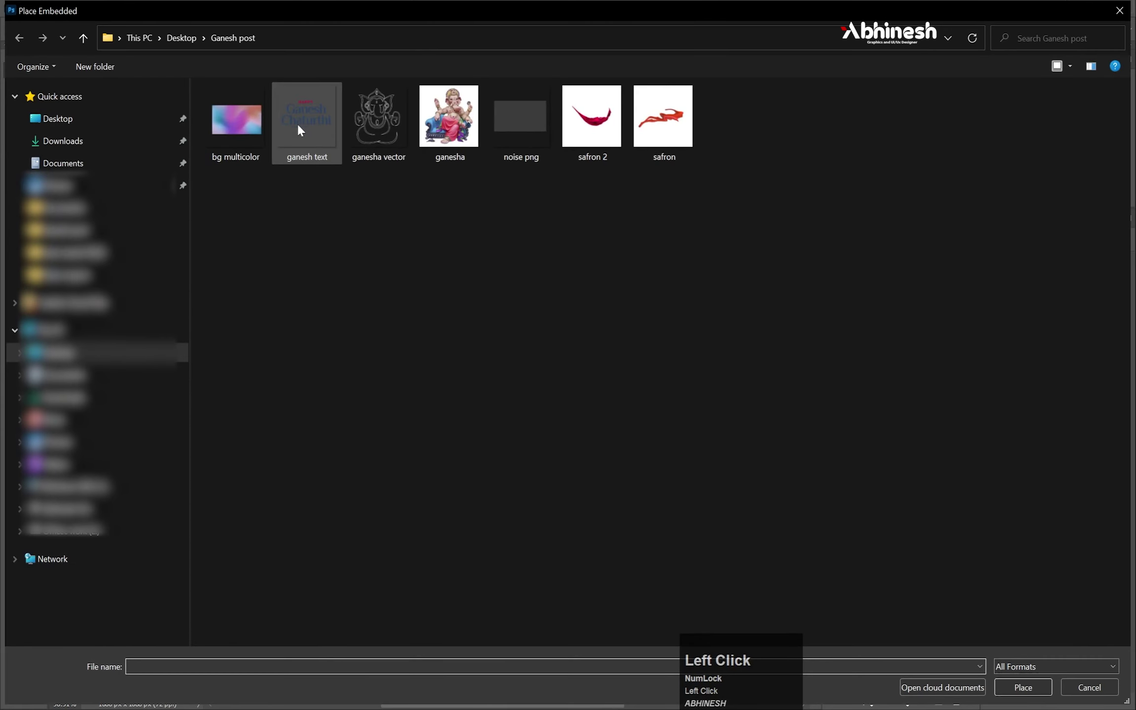
pyautogui.click(301, 123)
pyautogui.moveTo(301, 124); pyautogui.dragTo(458, 423)
pyautogui.press('Return')
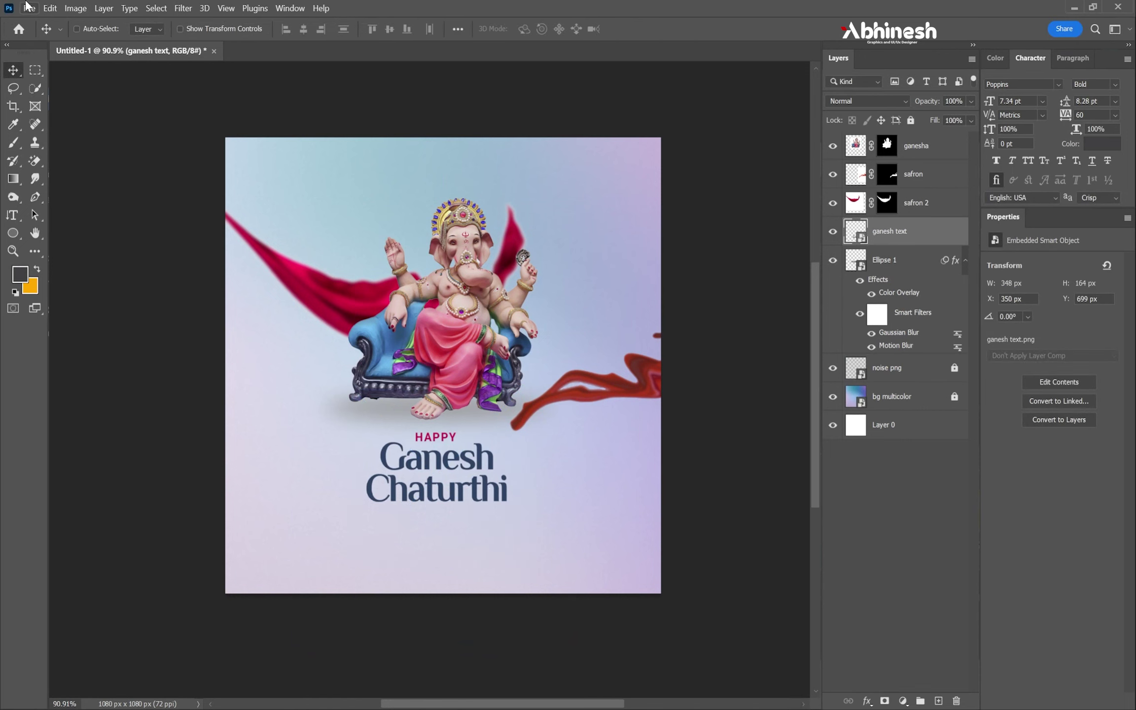
# Place 'ganesha vector' enlarged behind the idol at 32% opacity, beneath the Ellipse 1 shadow layer.
pyautogui.moveTo(35, 14); pyautogui.dragTo(512, 281)
pyautogui.press('Return')
pyautogui.moveTo(896, 233); pyautogui.dragTo(384, 94)
pyautogui.scroll(-3)
pyautogui.scroll(3)
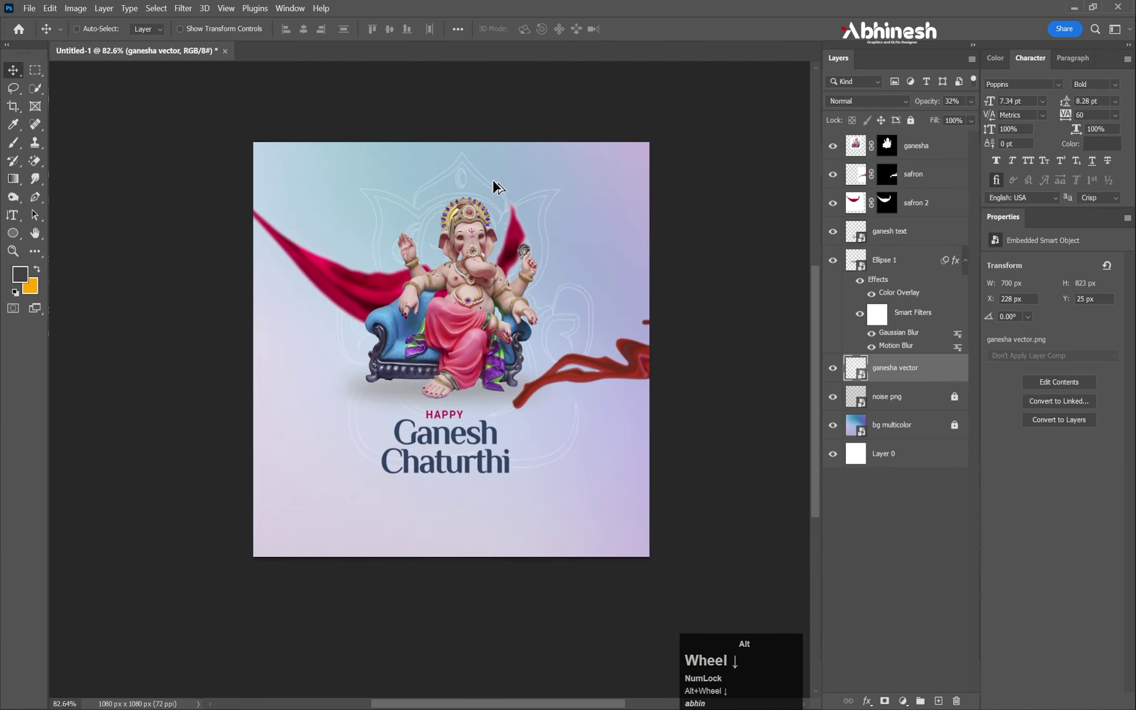
# Open Place Embedded and cancel it without placing an image.
pyautogui.scroll(-3)
pyautogui.scroll(3)
pyautogui.click(37, 10)
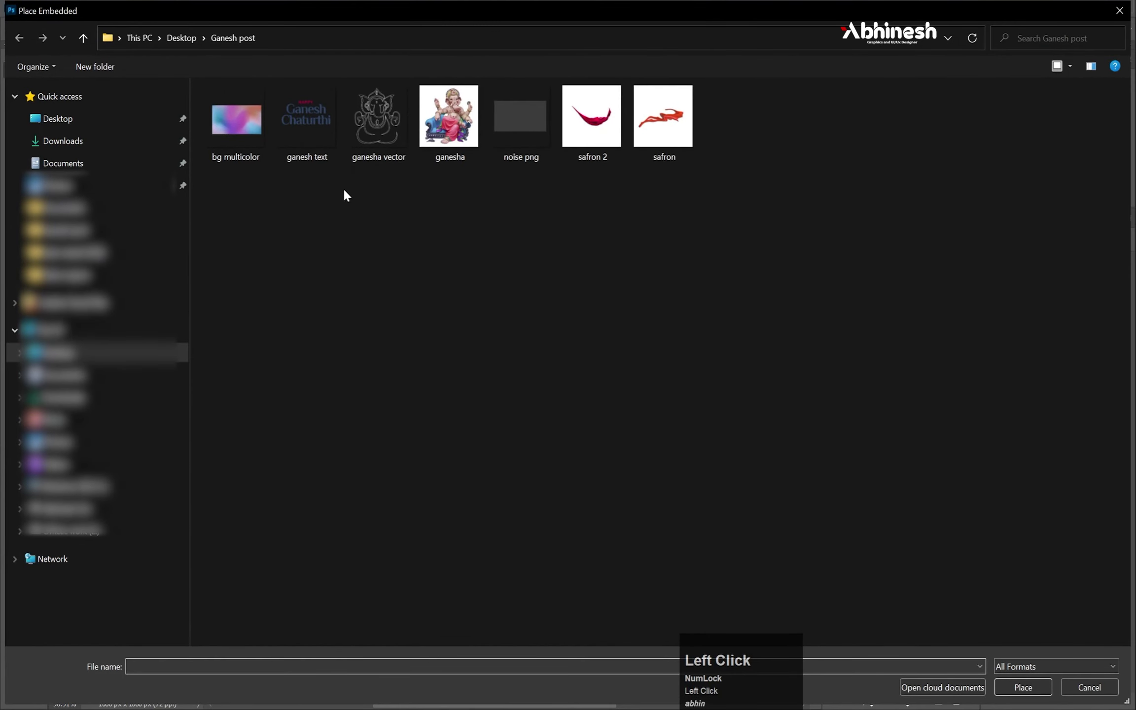
pyautogui.click(1124, 17)
pyautogui.press('space')
pyautogui.click(636, 291)
pyautogui.press('space')
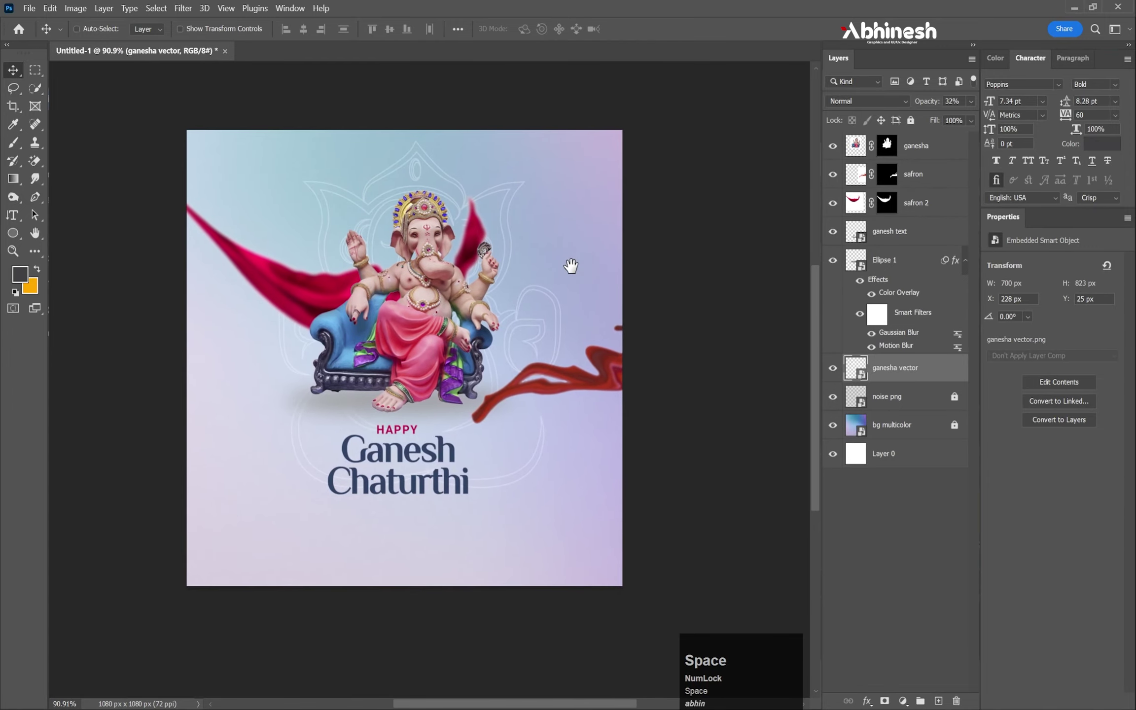
pyautogui.scroll(3)
pyautogui.scroll(-3)
pyautogui.scroll(3)
# Add a new empty top layer, switch to the Brush tool and open the brush presets picker.
pyautogui.click(937, 151)
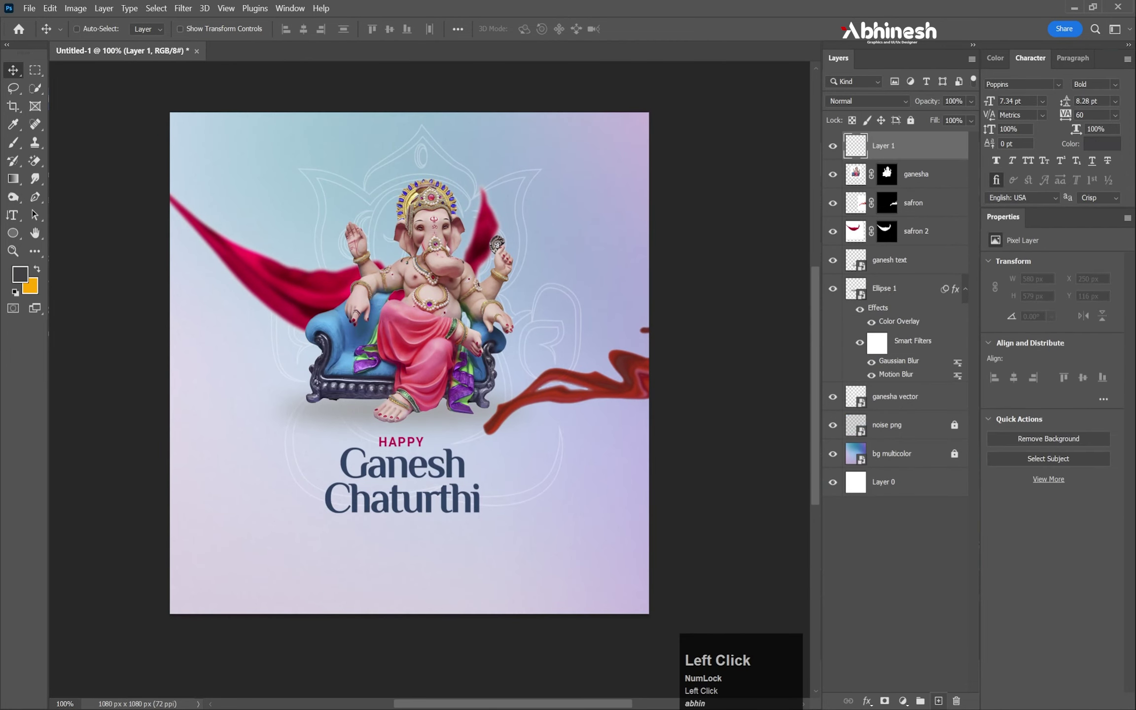
pyautogui.click(25, 147)
pyautogui.rightClick(541, 238)
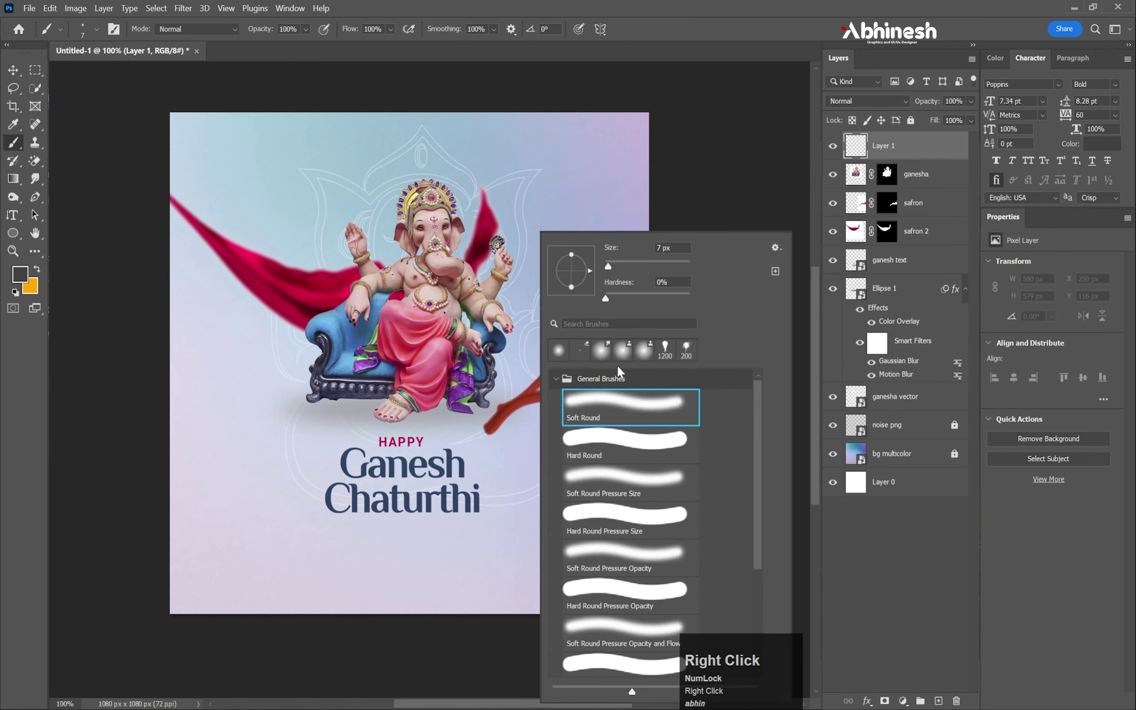
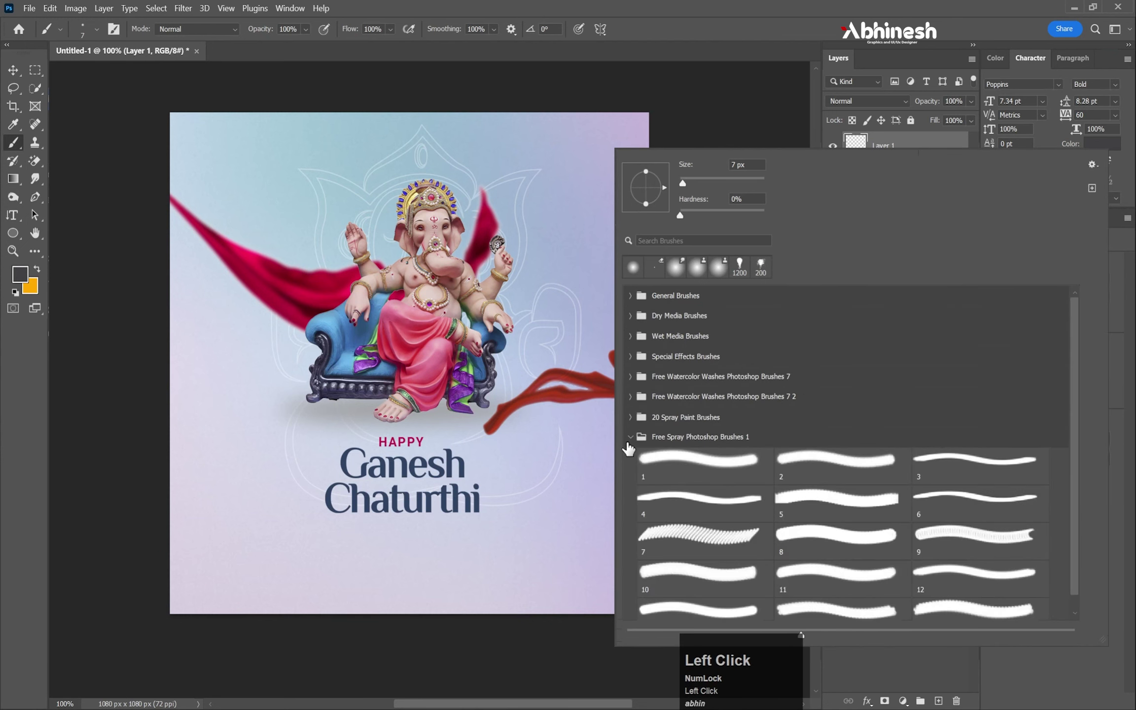
# Import the Clouds-by-Mila brush set and expand its folder to pick the Clouds563 brush.
pyautogui.scroll(-3)
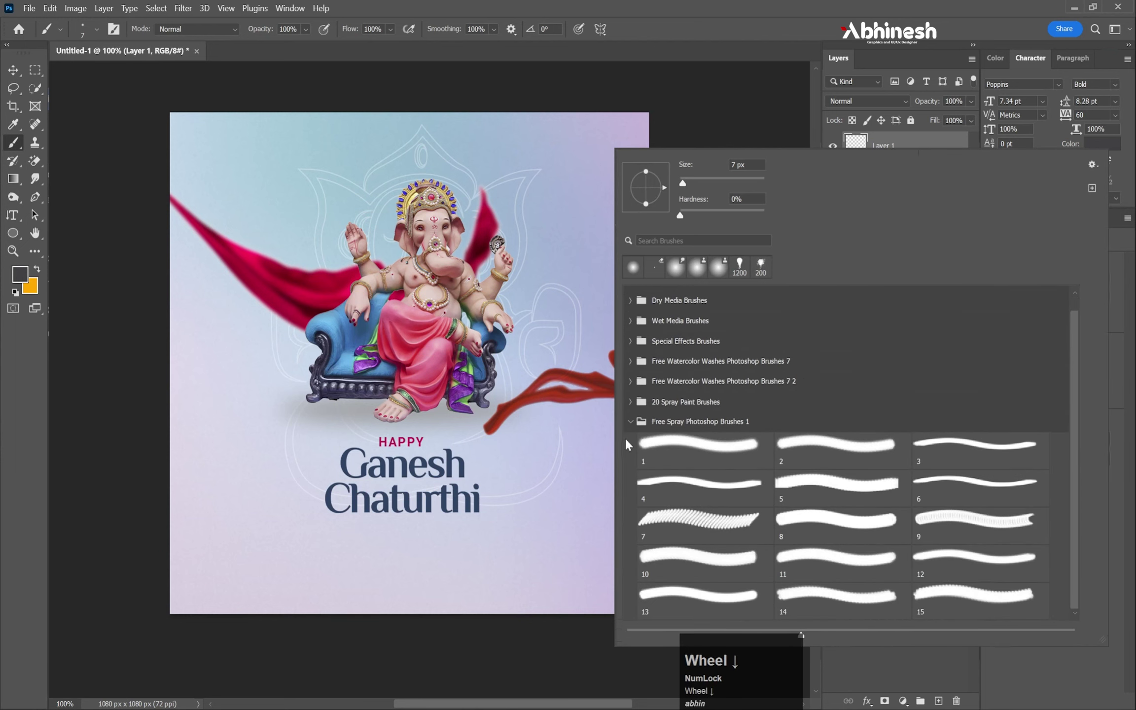
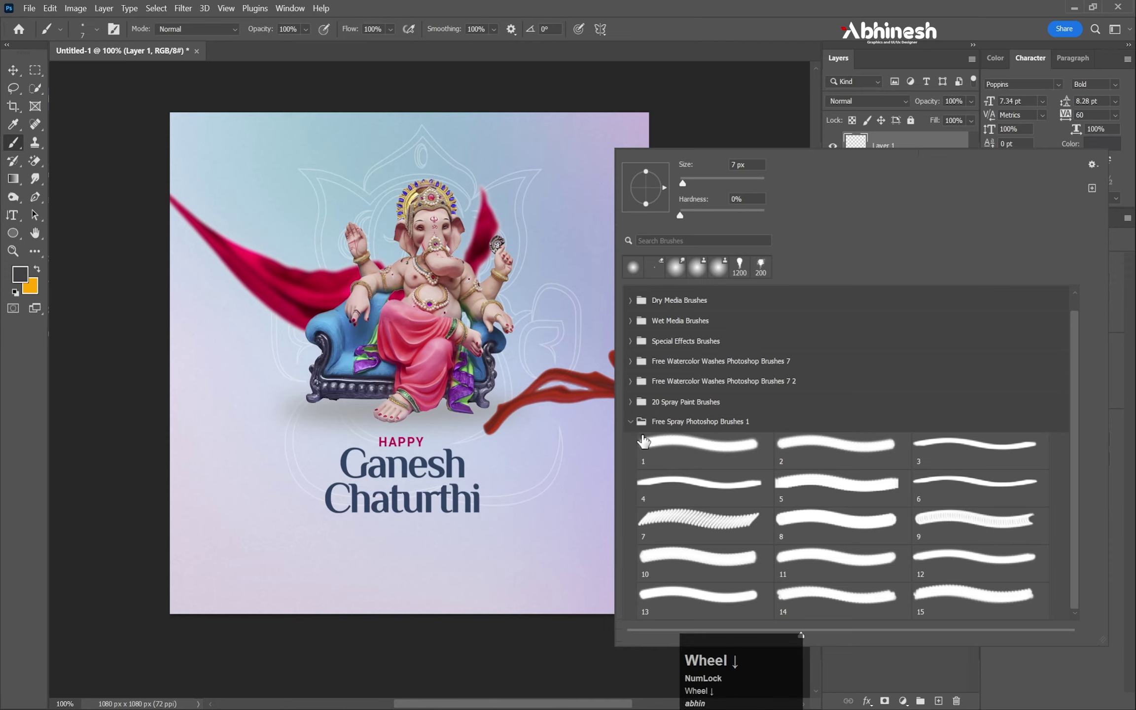
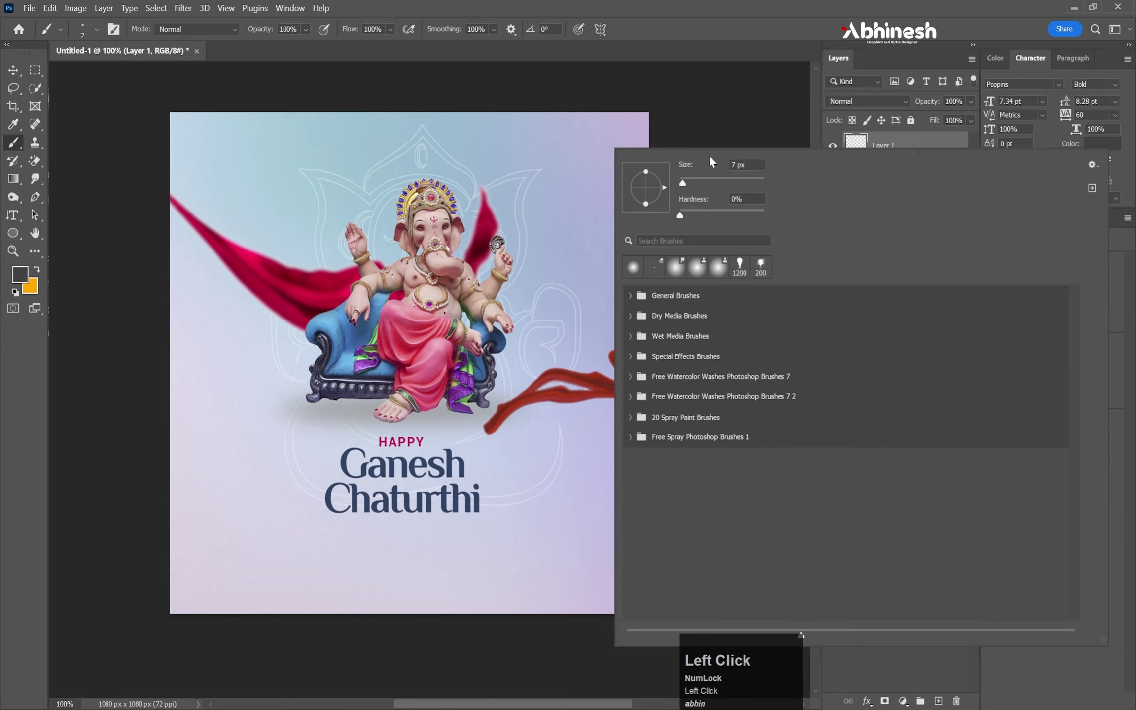
pyautogui.click(1097, 171)
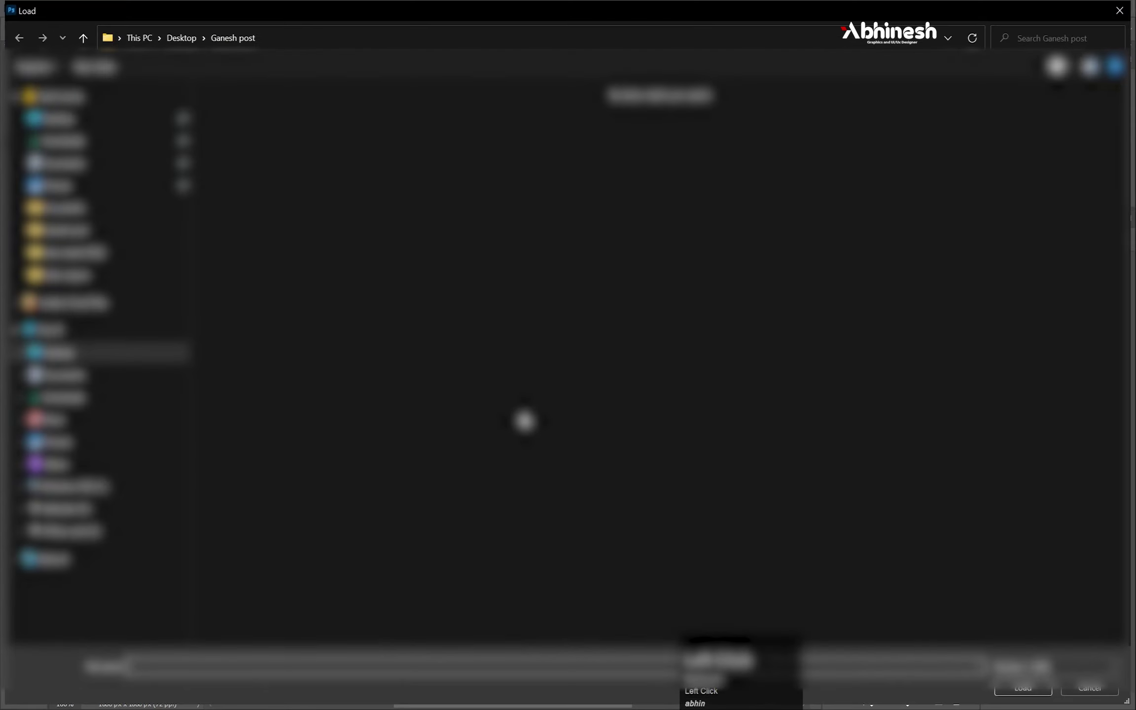
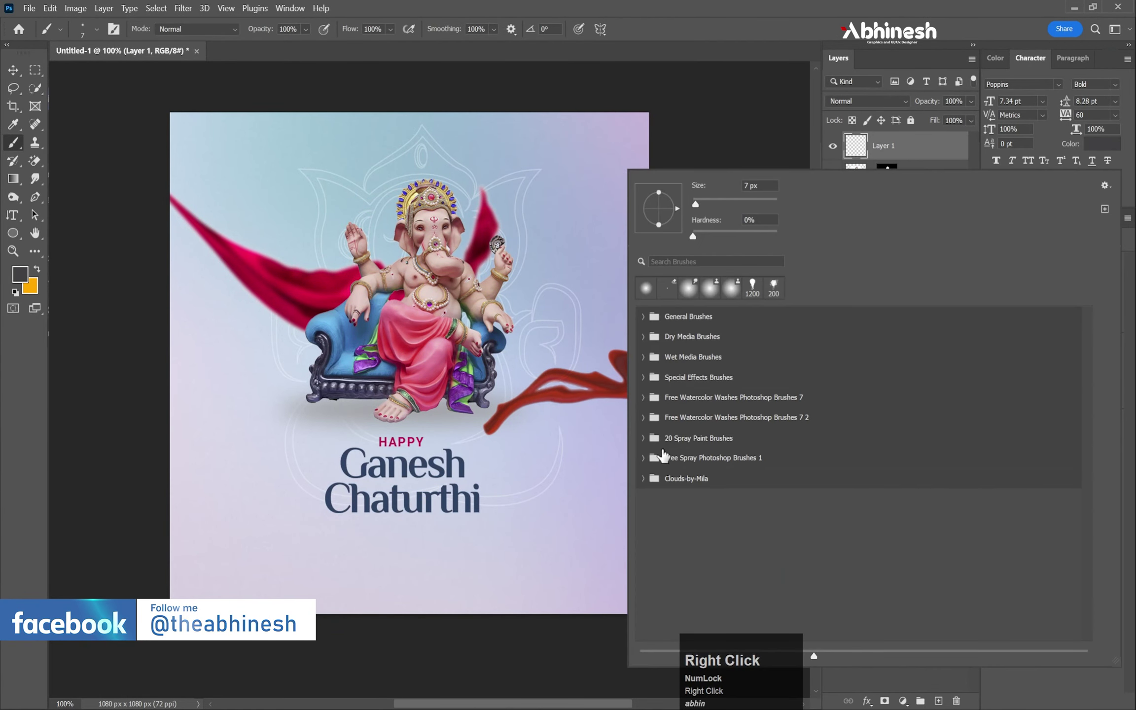
pyautogui.click(647, 485)
pyautogui.scroll(-3)
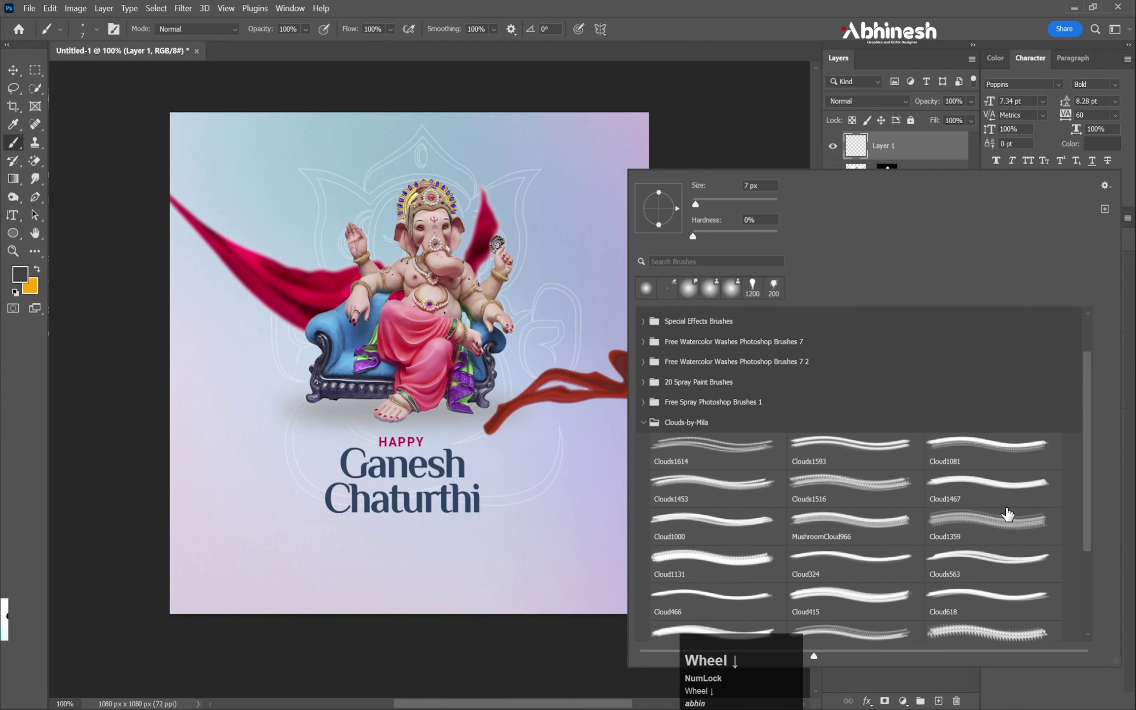
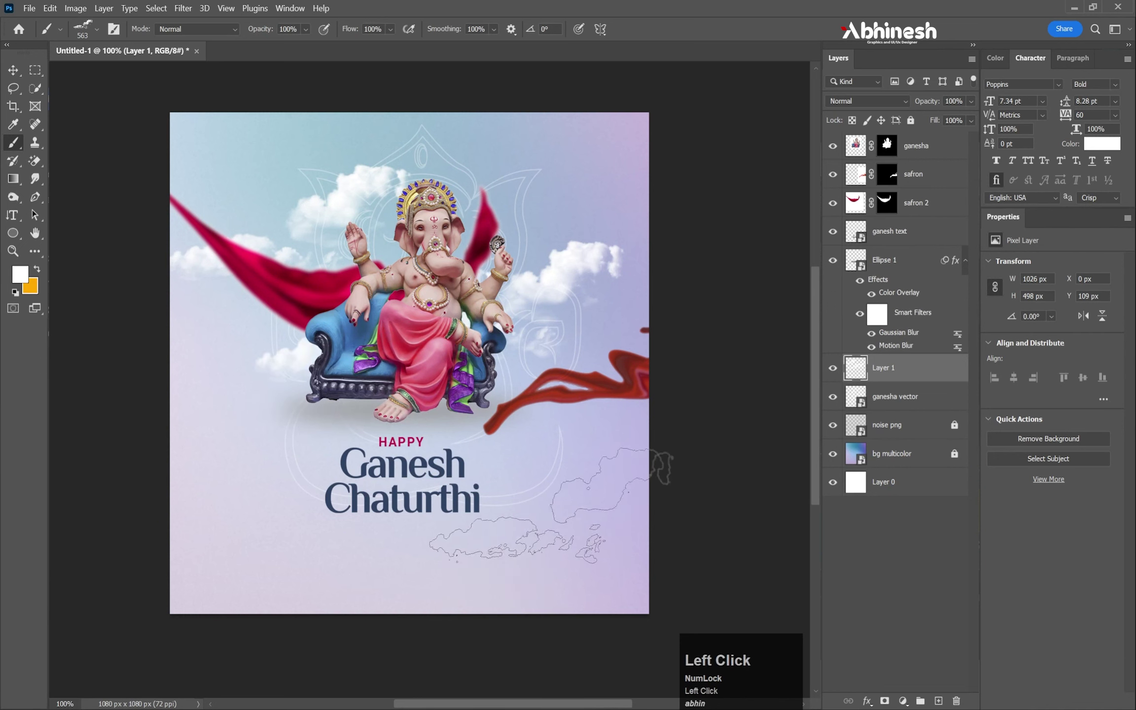
# Undo a stray cloud stroke and adjust brush size while painting white clouds around Ganesha and the top corners.
pyautogui.scroll(-3)
pyautogui.scroll(3)
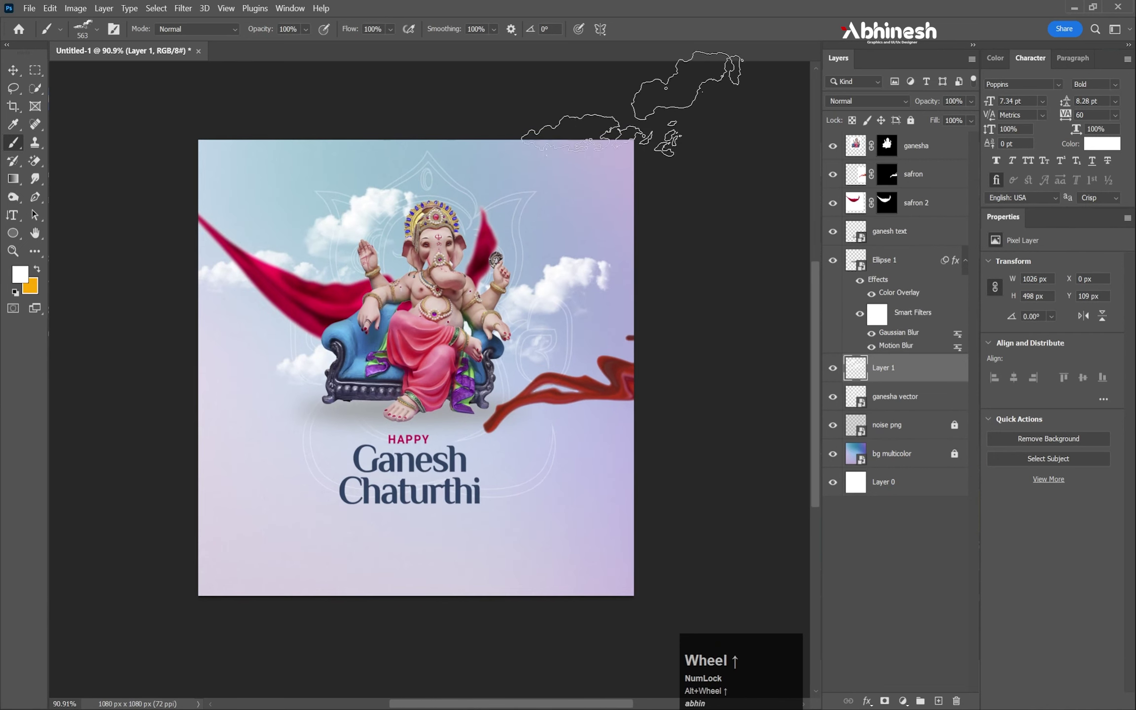
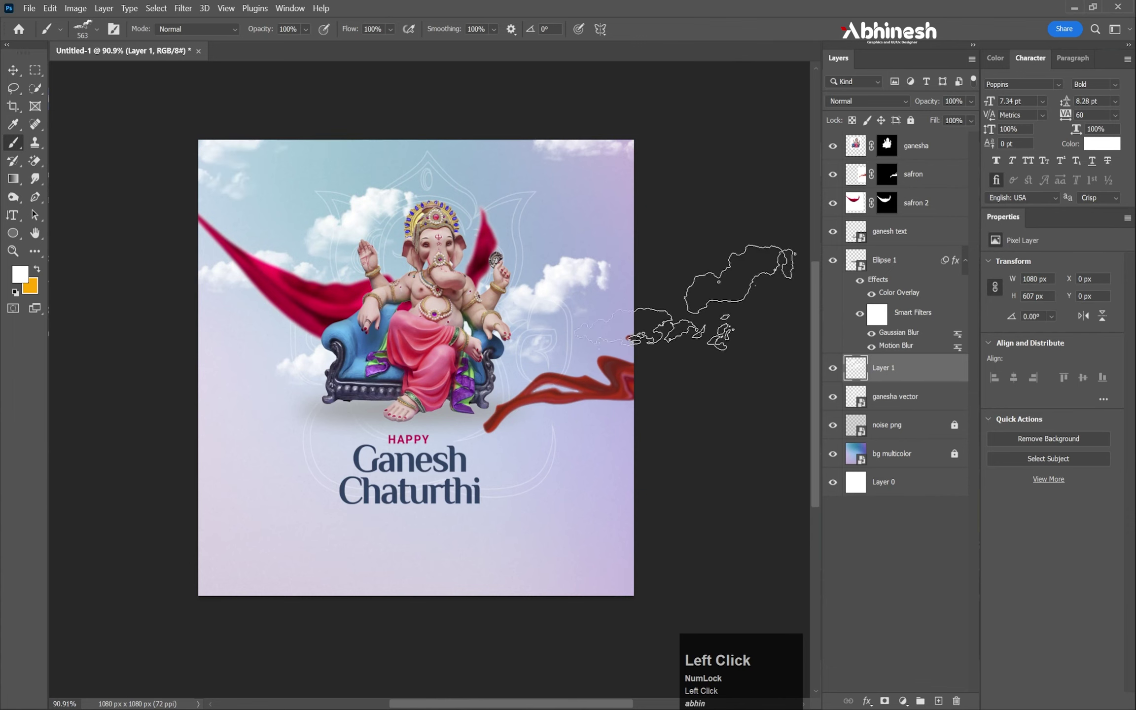
pyautogui.press('ctrl+z')
pyautogui.scroll(-3)
pyautogui.scroll(3)
pyautogui.scroll(-3)
pyautogui.scroll(3)
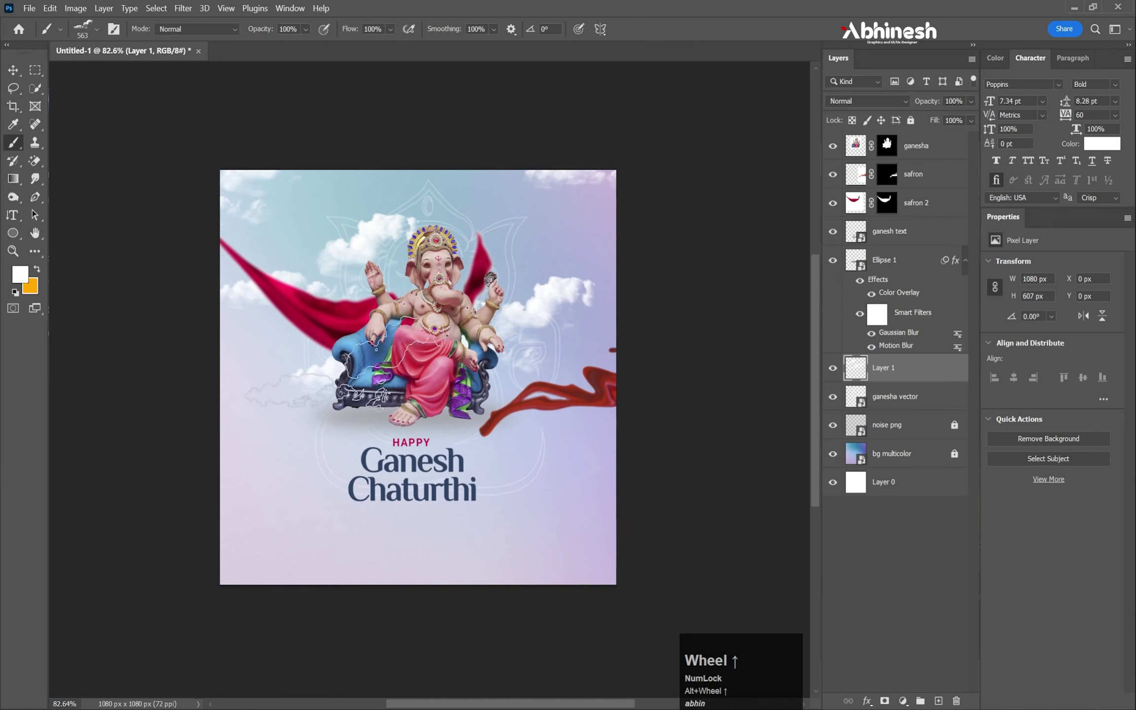
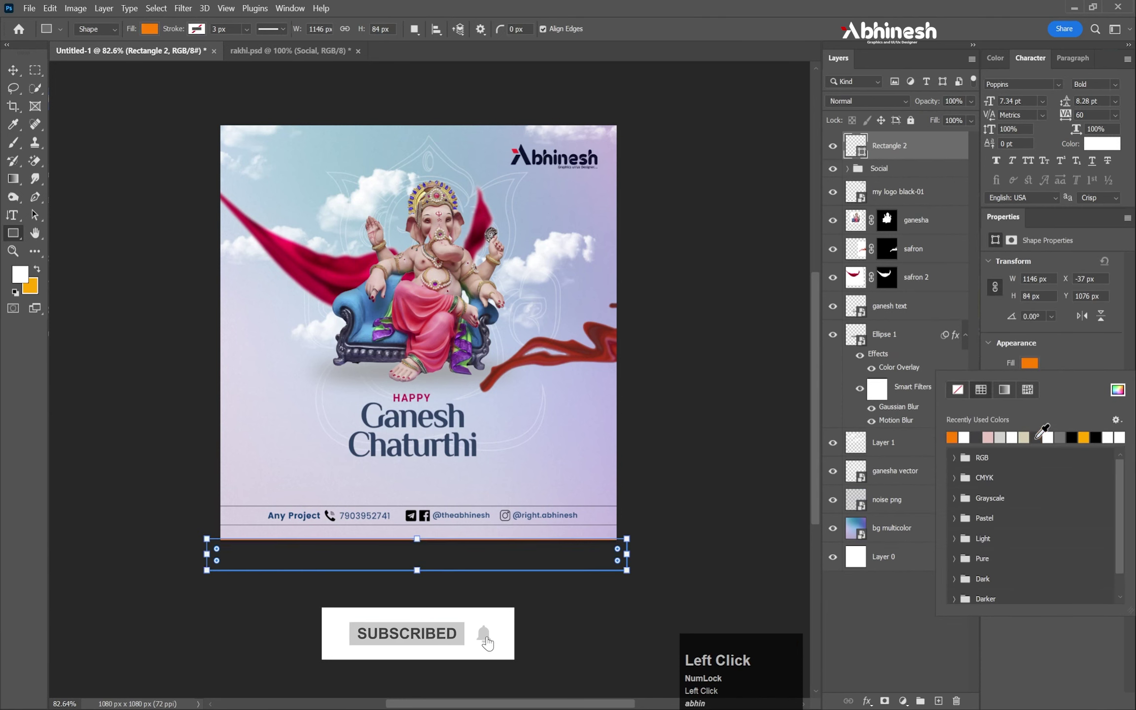
# Confirm the orange fill on the footer bar and zoom in to inspect the finished post.
pyautogui.press('shift+Up')
pyautogui.press('Down')
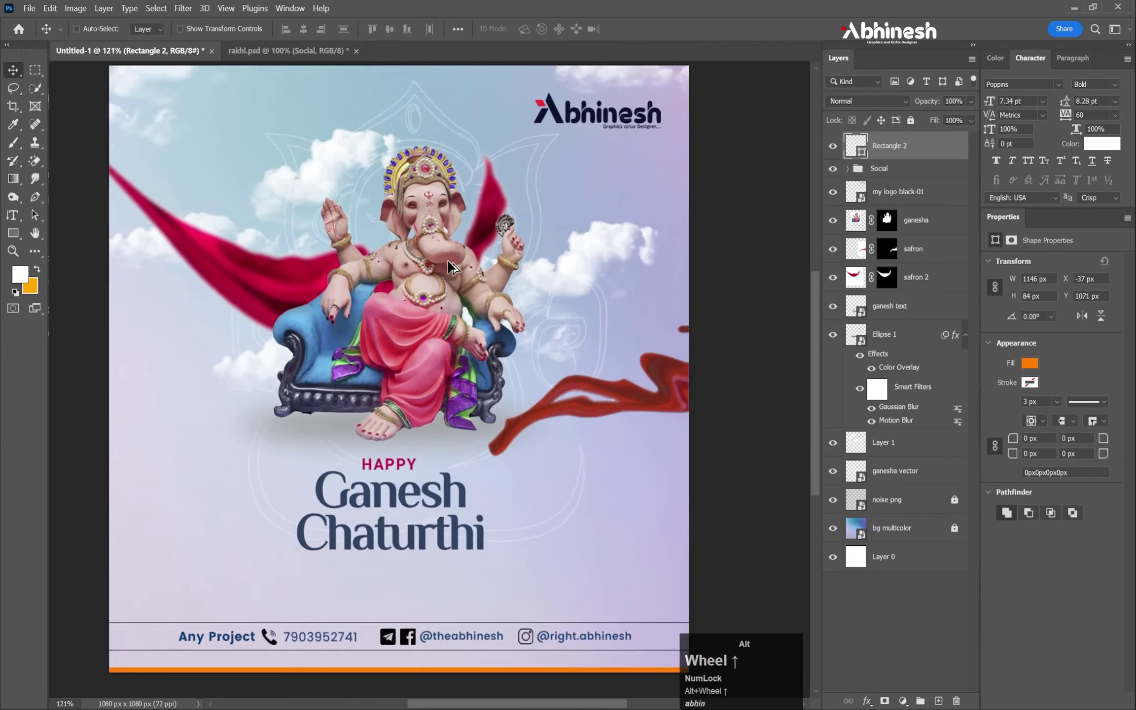